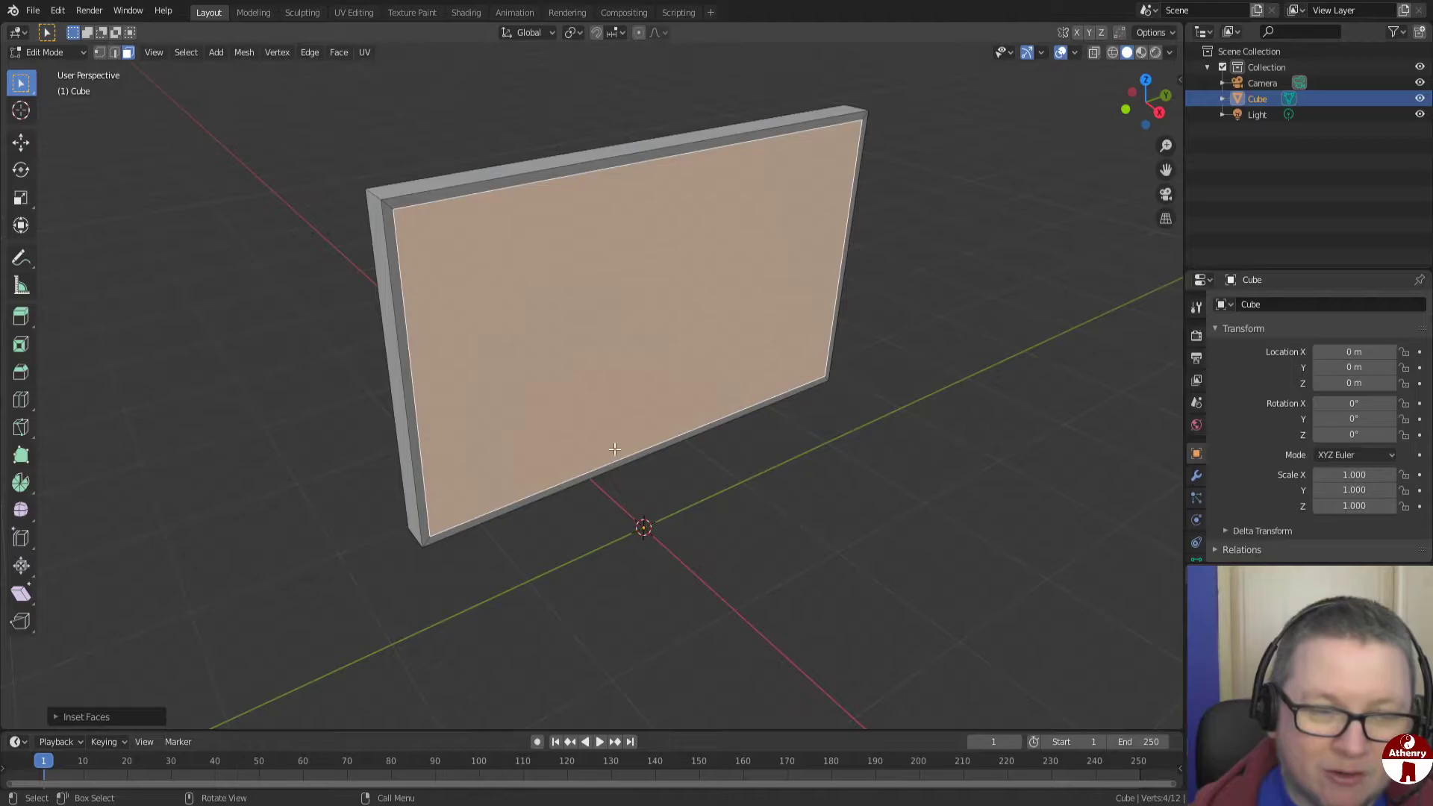
Move the selected screen face inward about 5 cm along X, recessing it in the frame
{"action": "key", "text": "e"}
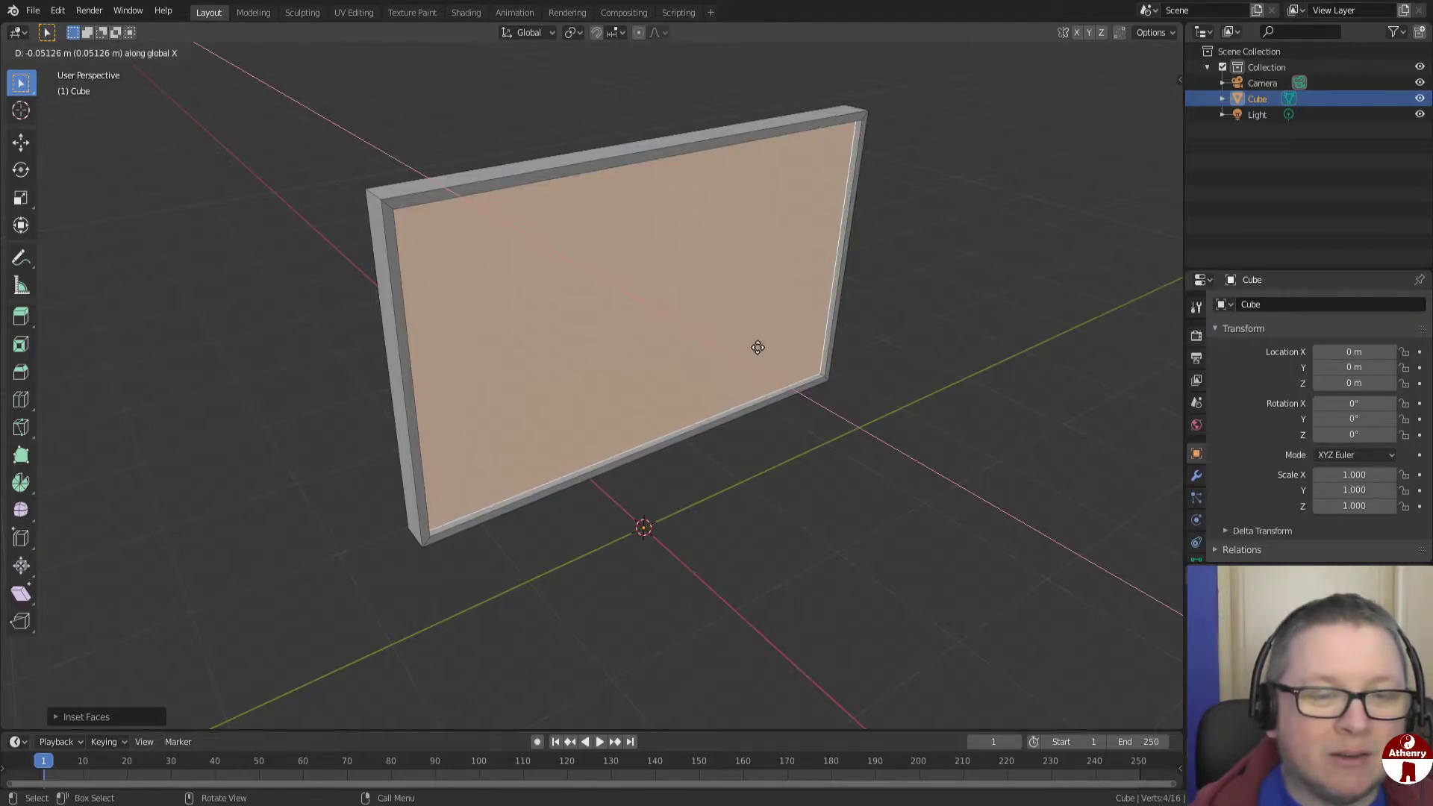
{"action": "middle_click", "coordinate": [718, 356]}
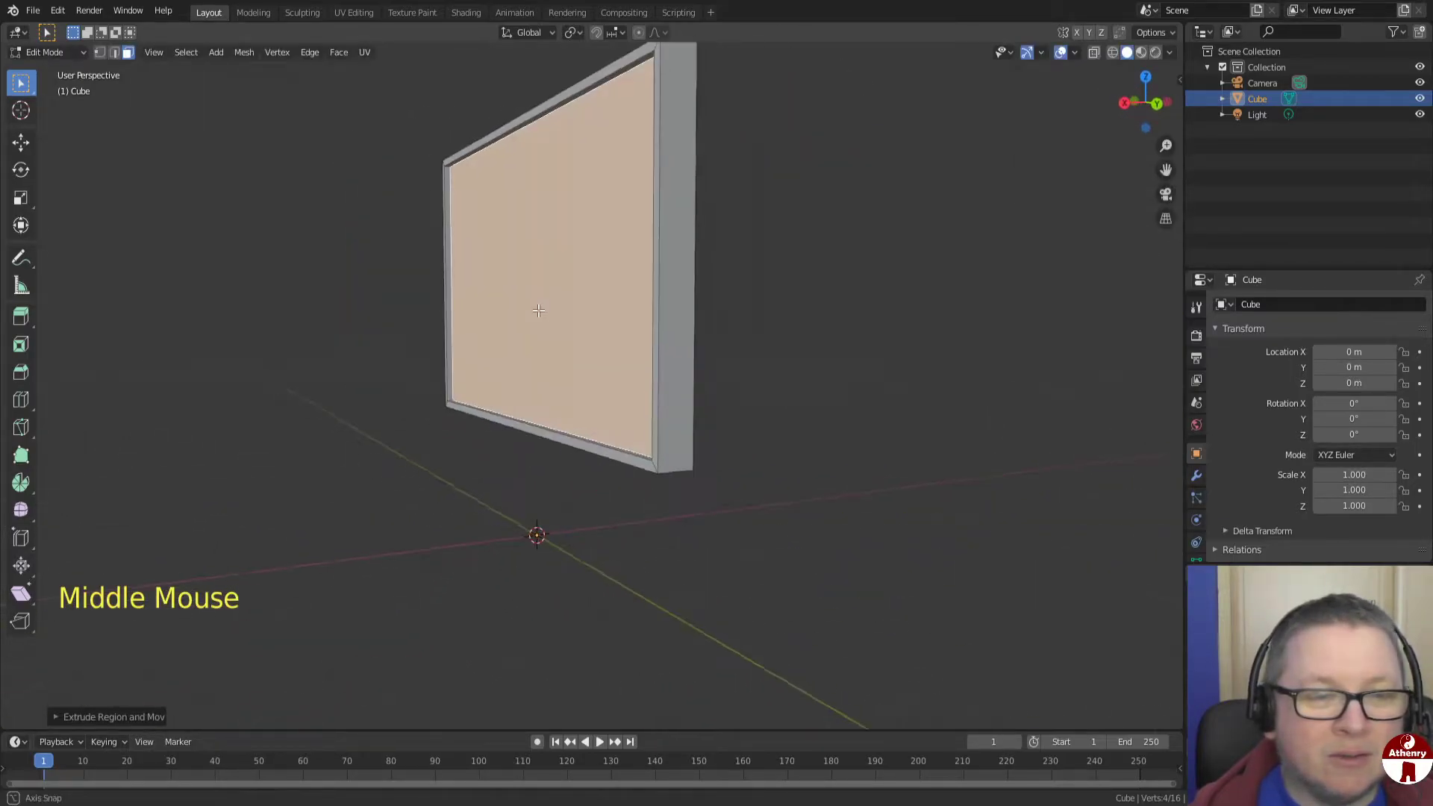
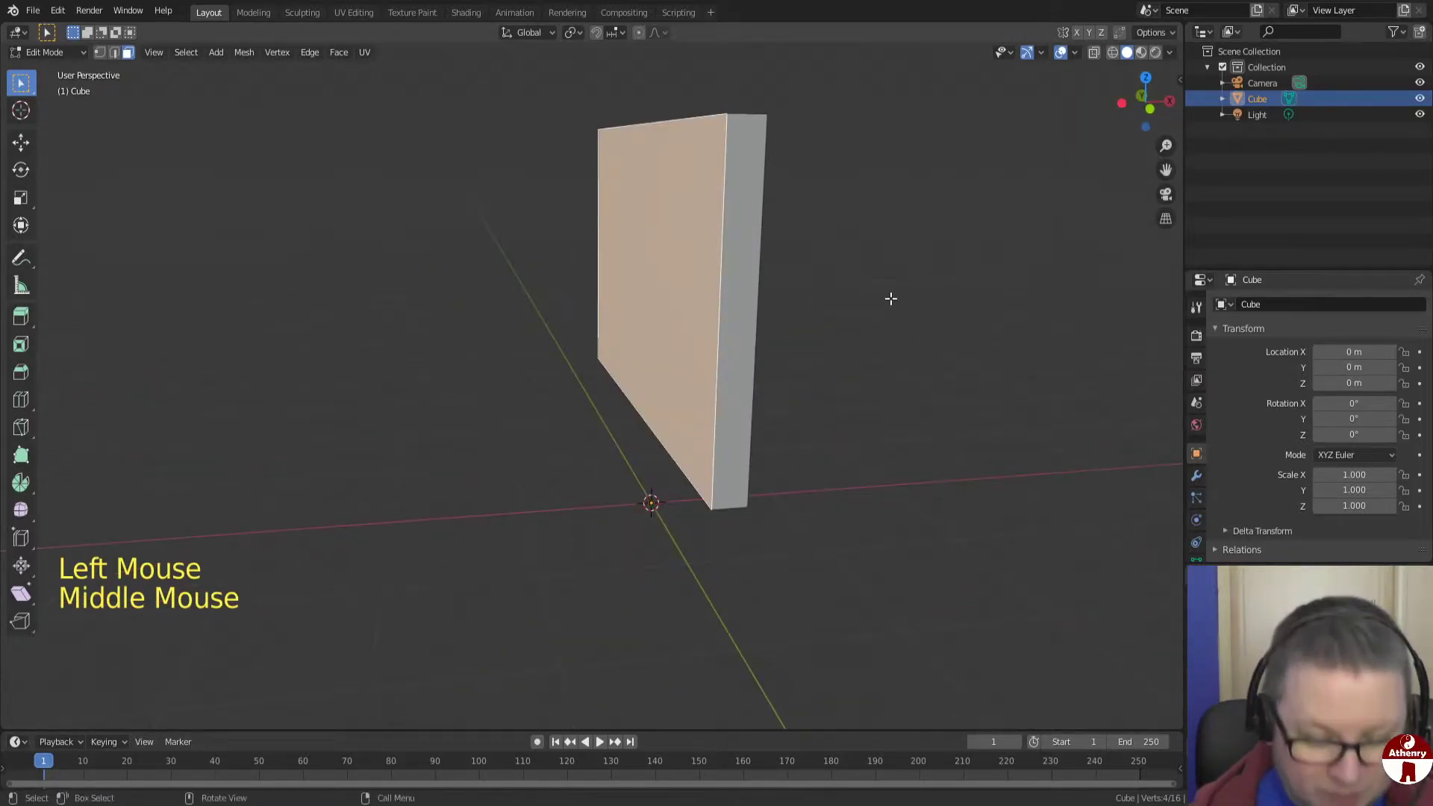
Inset the back face, extrude it outward and scale it down into a tapered panel, then exit to Object Mode
{"action": "key", "text": "i"}
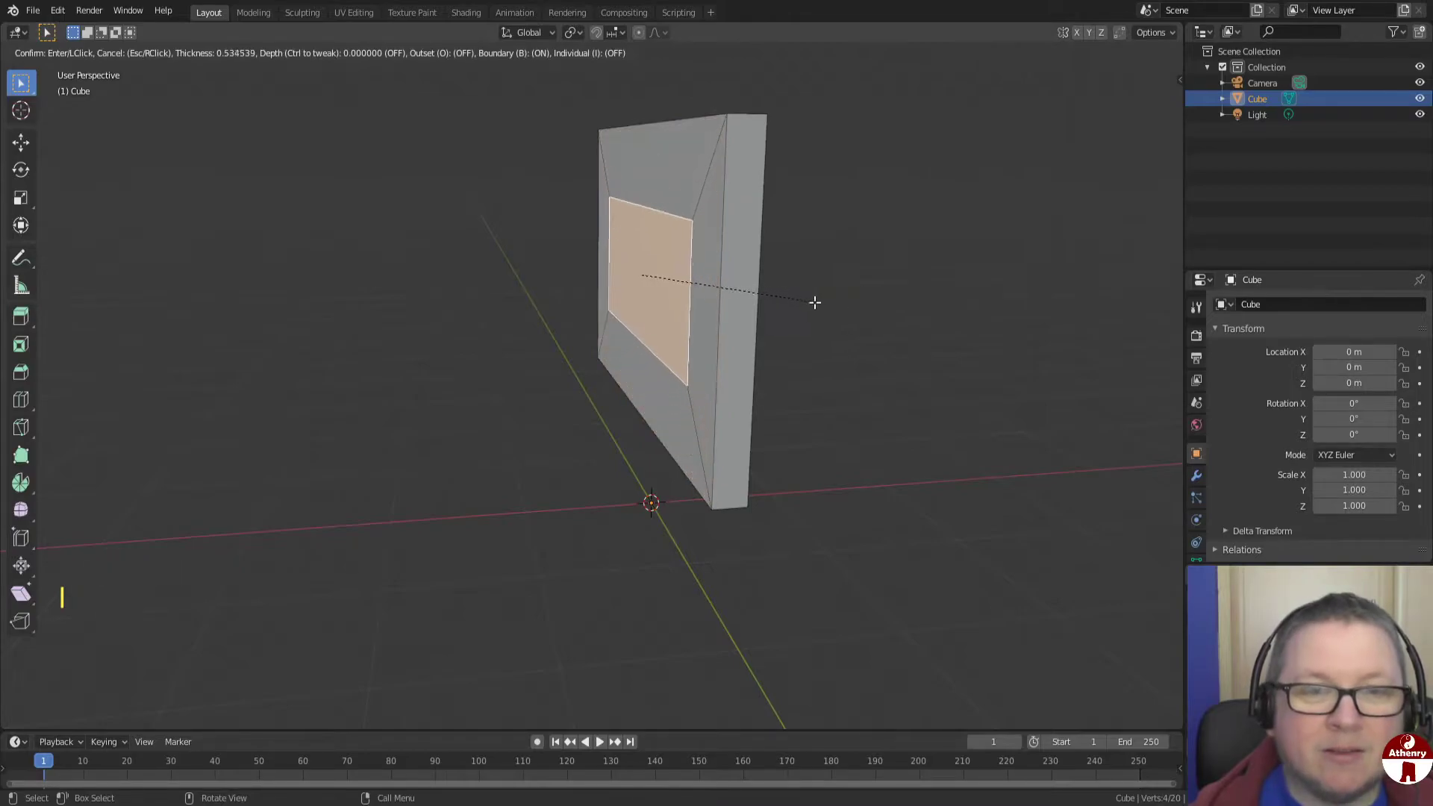
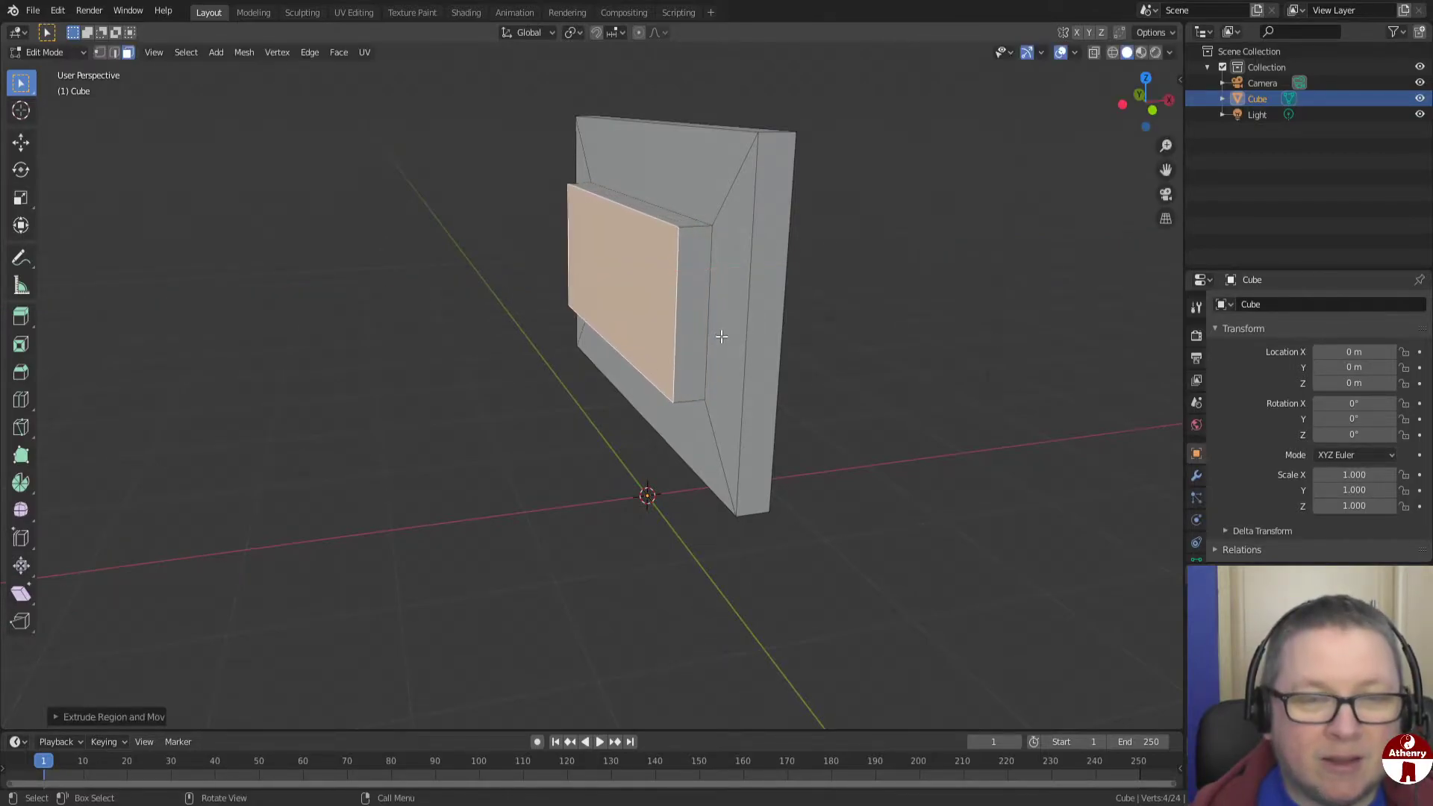
{"action": "key", "text": "s"}
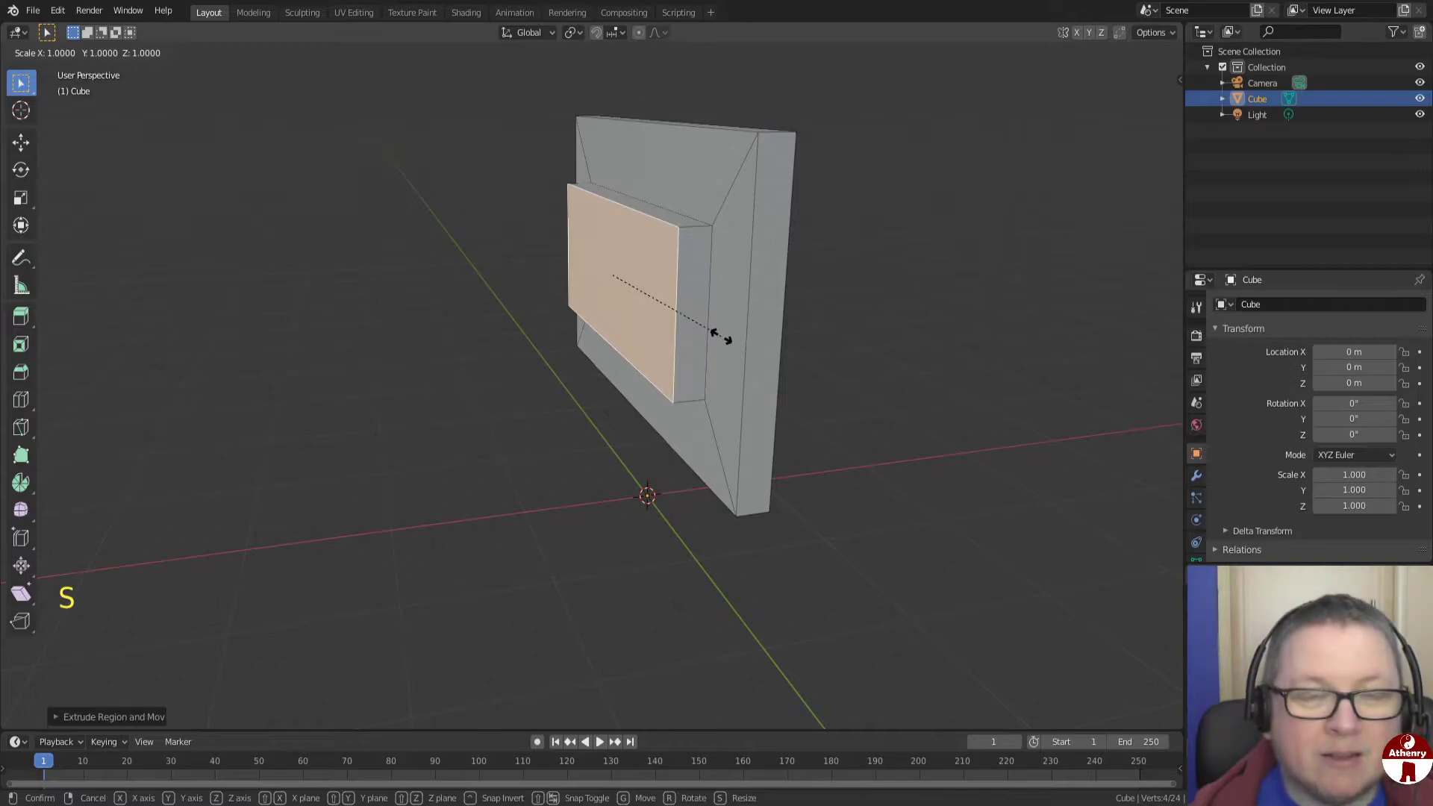
{"action": "middle_click", "coordinate": [697, 334]}
{"action": "key", "text": "Tab"}
{"action": "middle_click", "coordinate": [910, 324]}
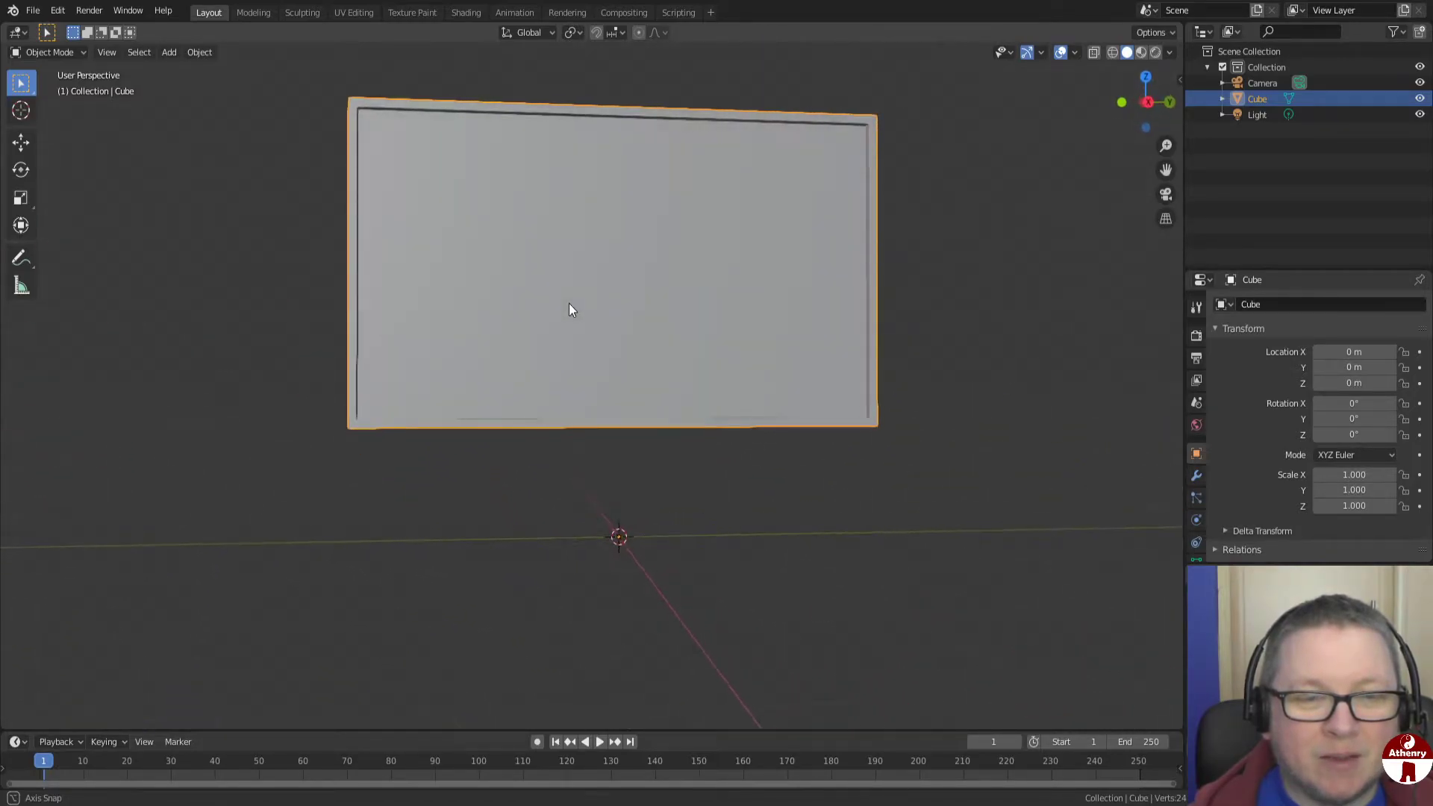
Re-enter Edit Mode and select the TV's bottom face in face-select mode
{"action": "middle_click", "coordinate": [701, 347]}
{"action": "key", "text": "Tab"}
{"action": "middle_click", "coordinate": [694, 343]}
{"action": "middle_click", "coordinate": [645, 310]}
{"action": "scroll", "scroll_direction": "up", "scroll_amount": 3}
{"action": "middle_click", "coordinate": [682, 381]}
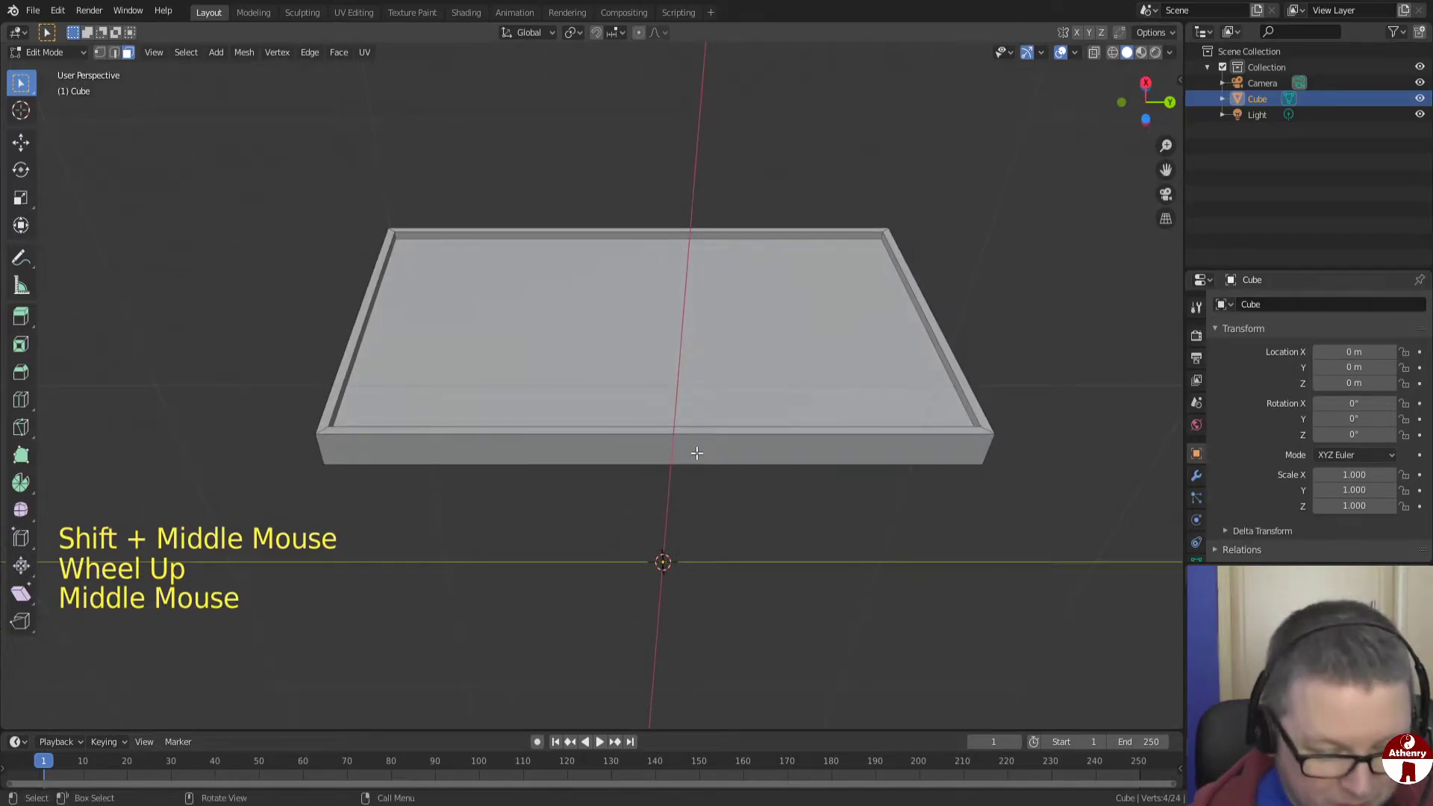
{"action": "key", "text": "3"}
{"action": "left_click", "coordinate": [647, 439]}
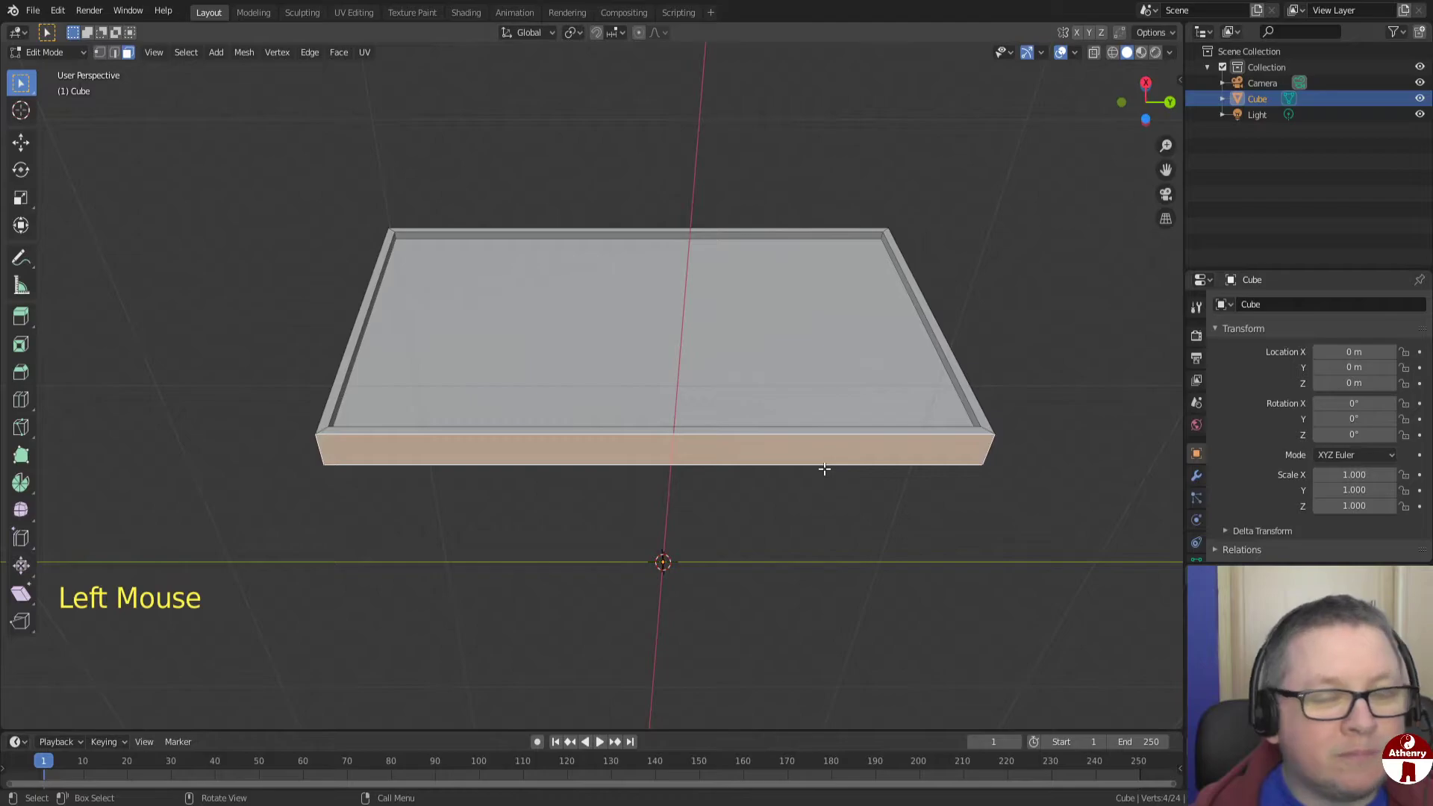
Snap the 3D cursor to the selected bottom face with Cursor to Selected
{"action": "key", "text": "shift+s"}
{"action": "key", "text": "shift+s"}
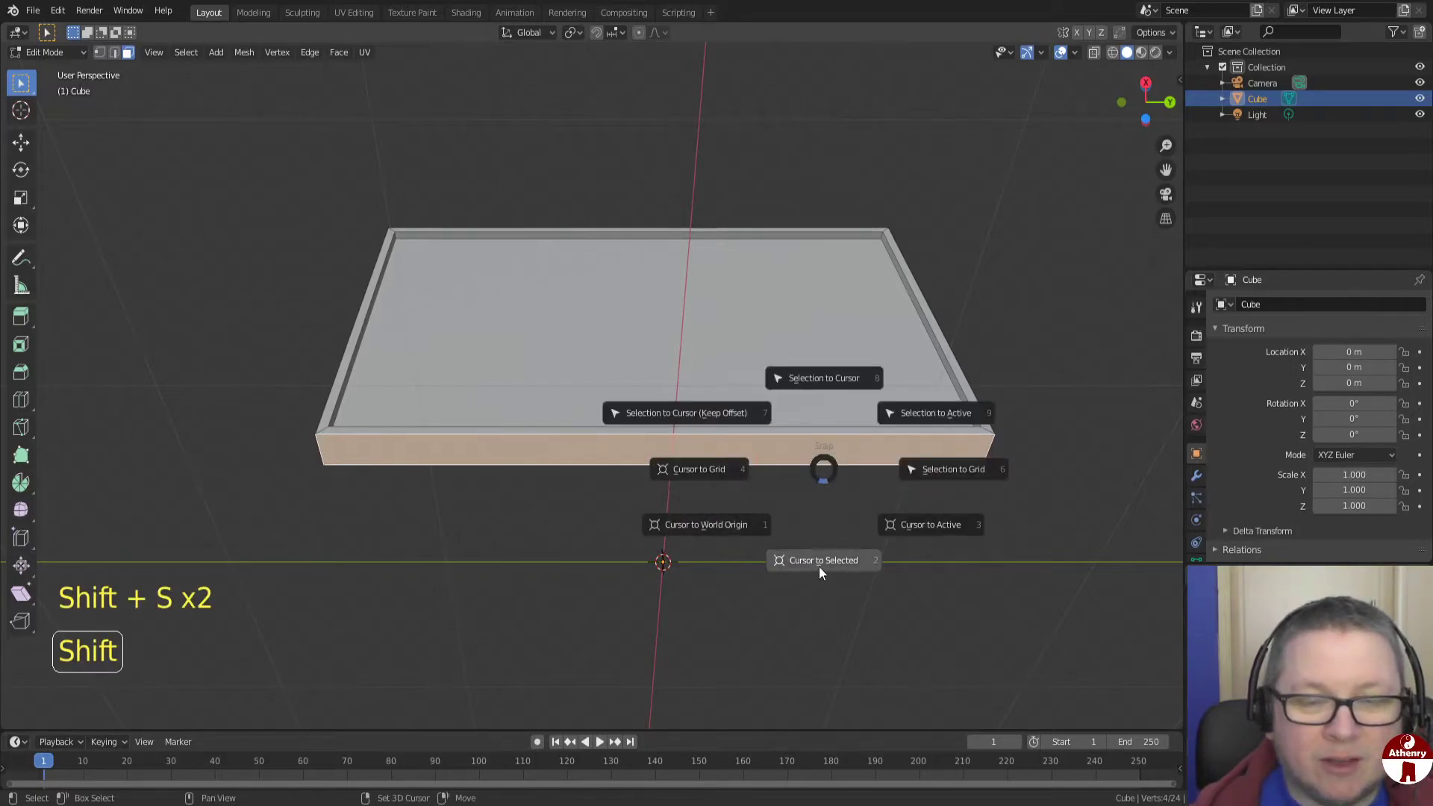
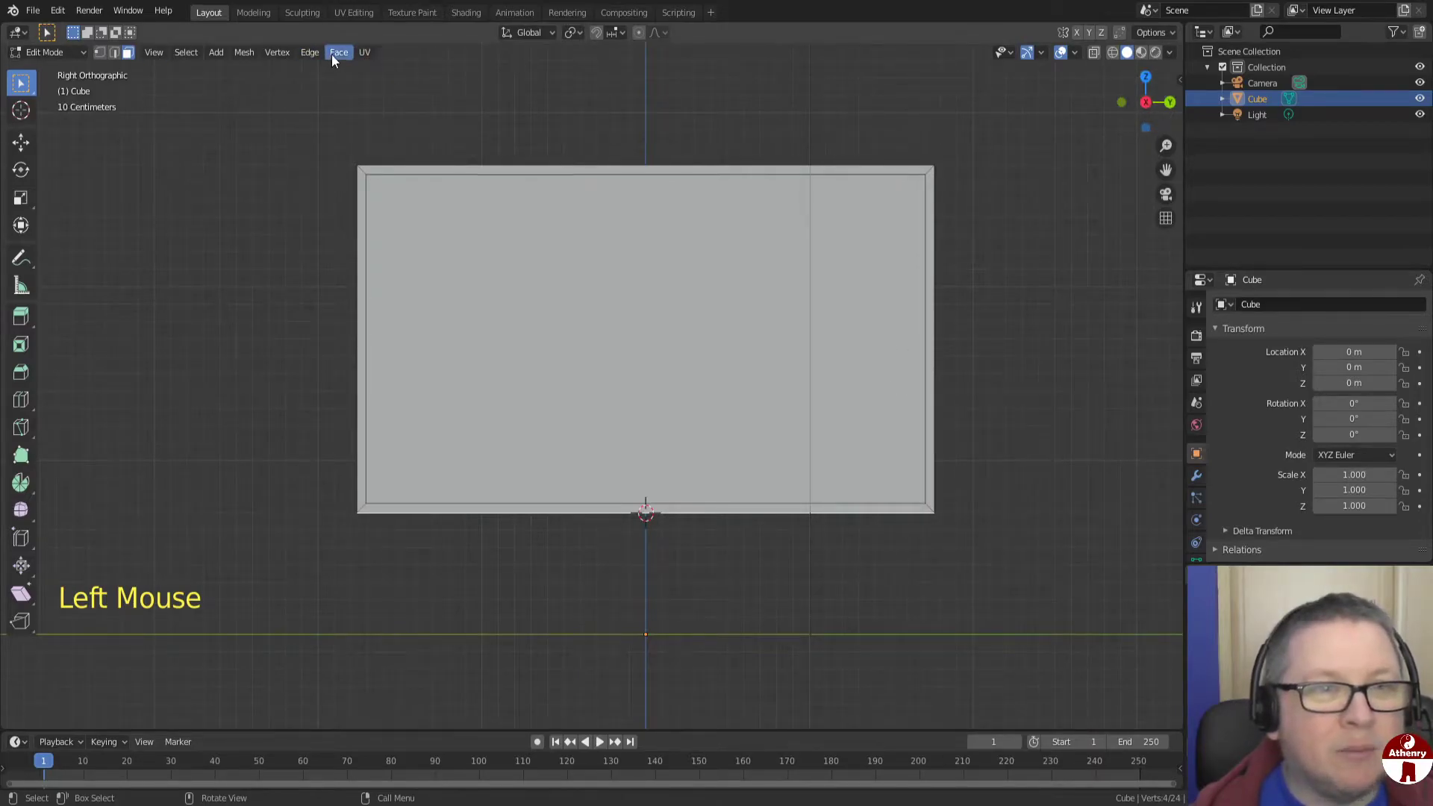
Add a cylinder at the cursor, shrink it small and flatten it along Z into a disc
{"action": "left_click", "coordinate": [230, 60]}
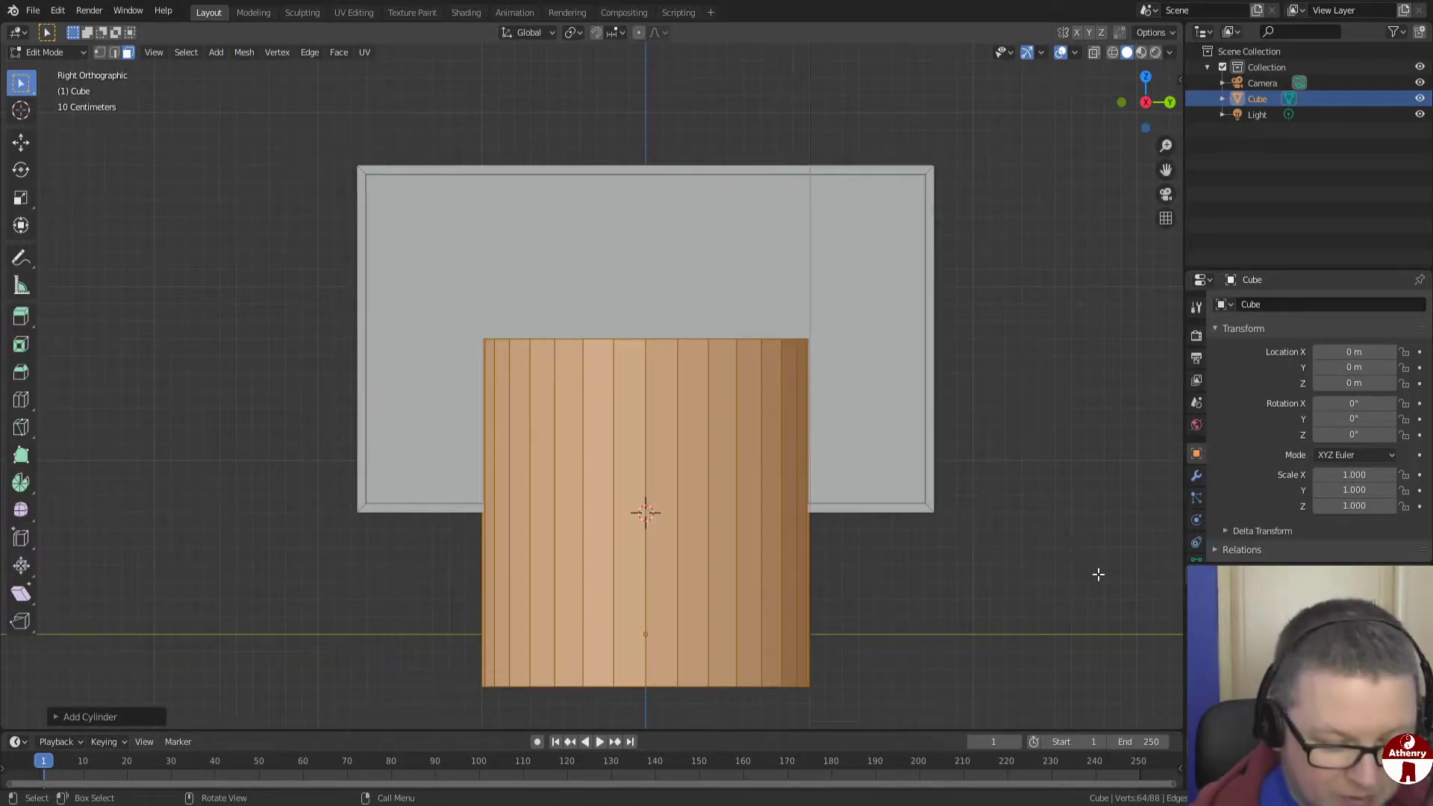
{"action": "key", "text": "s"}
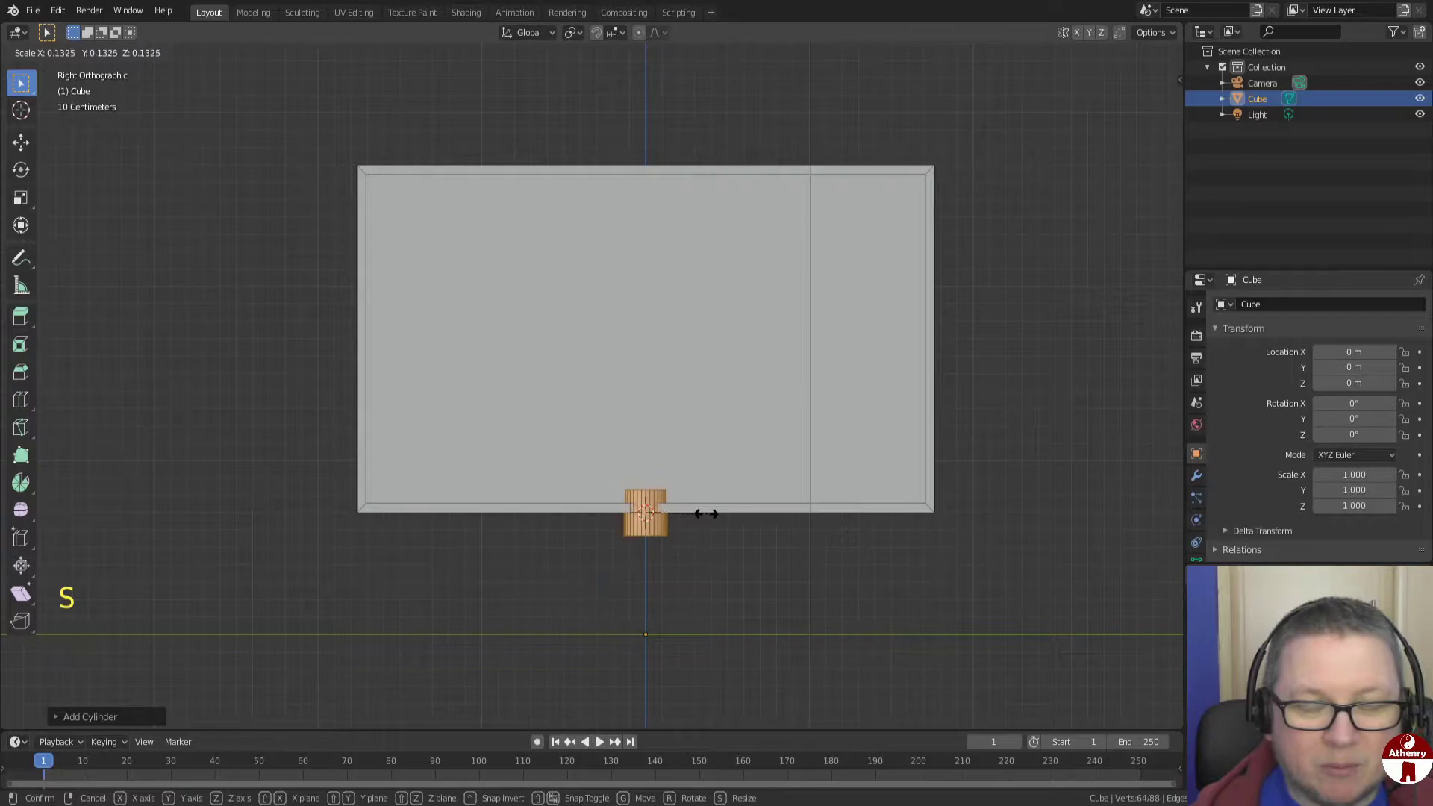
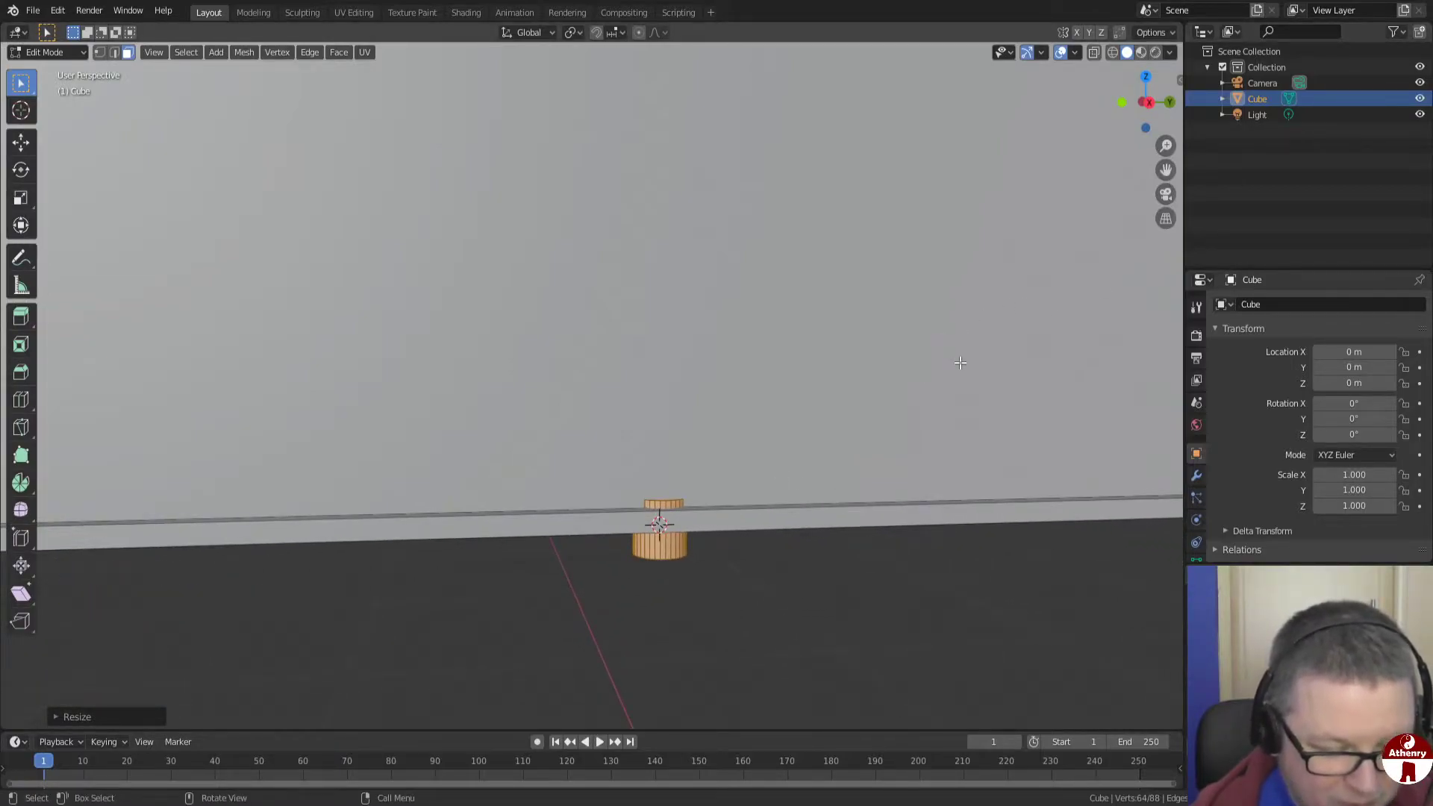
{"action": "key", "text": "s"}
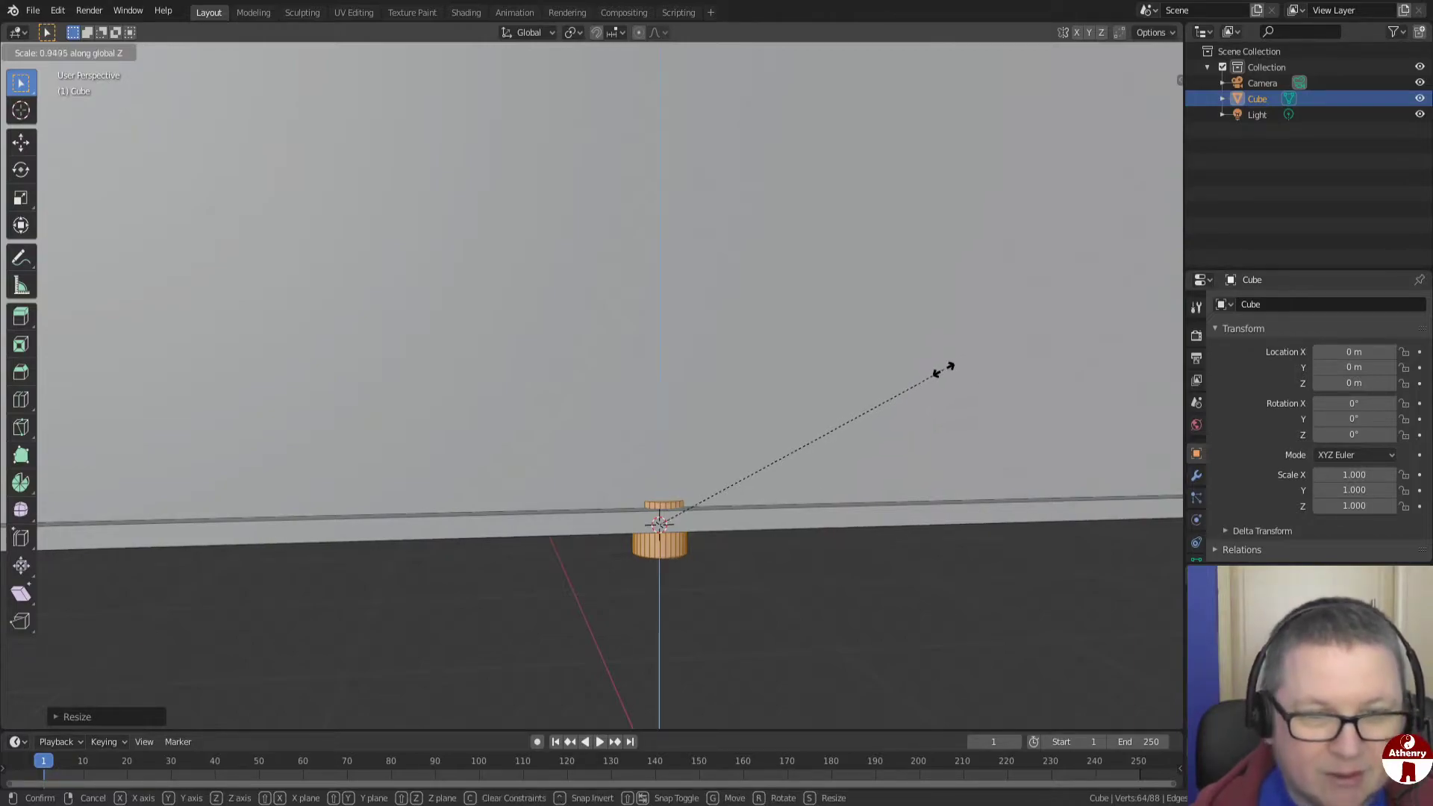
{"action": "middle_click", "coordinate": [839, 424]}
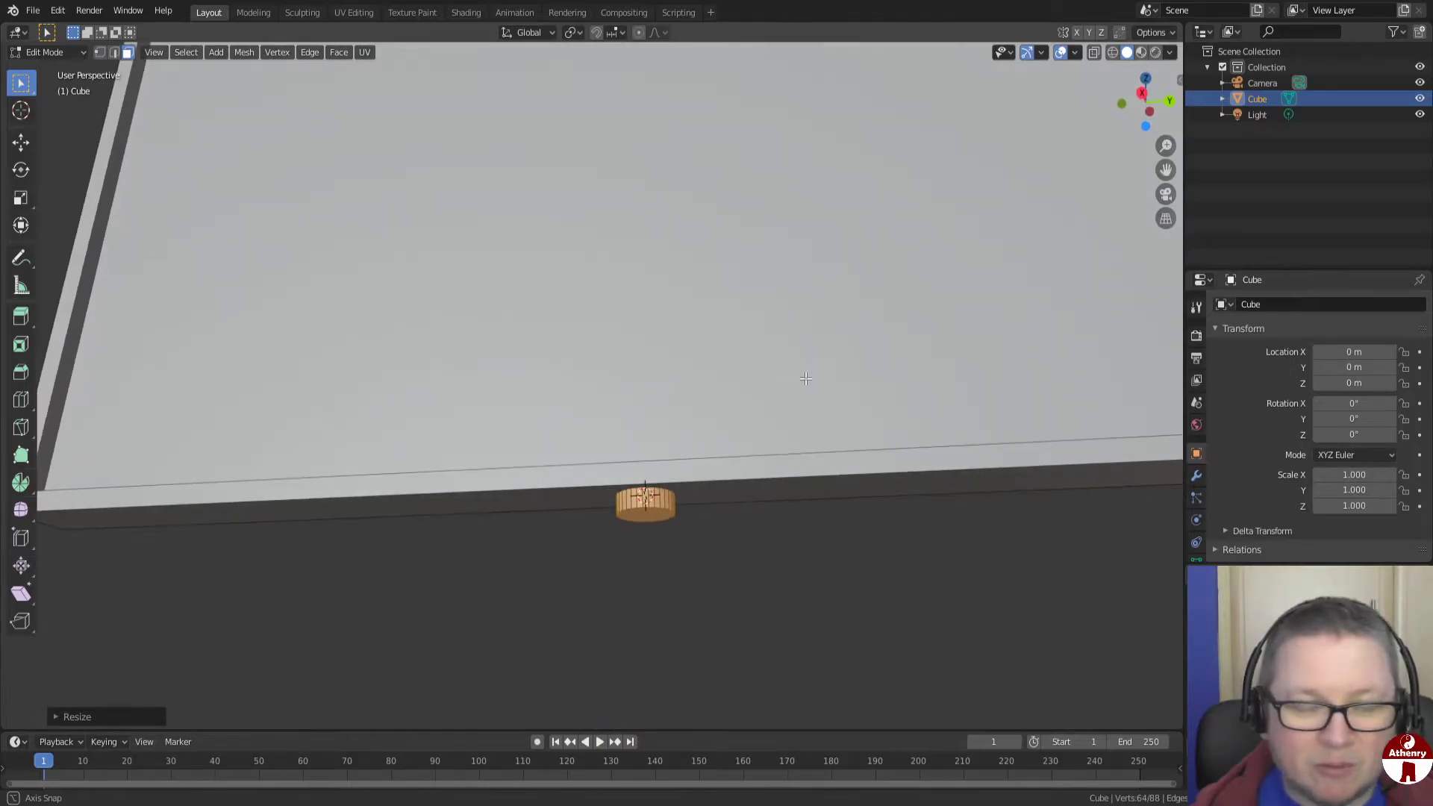
Extrude the disc's bottom ring downward and widen it so the stand flares toward its foot
{"action": "middle_click", "coordinate": [798, 399]}
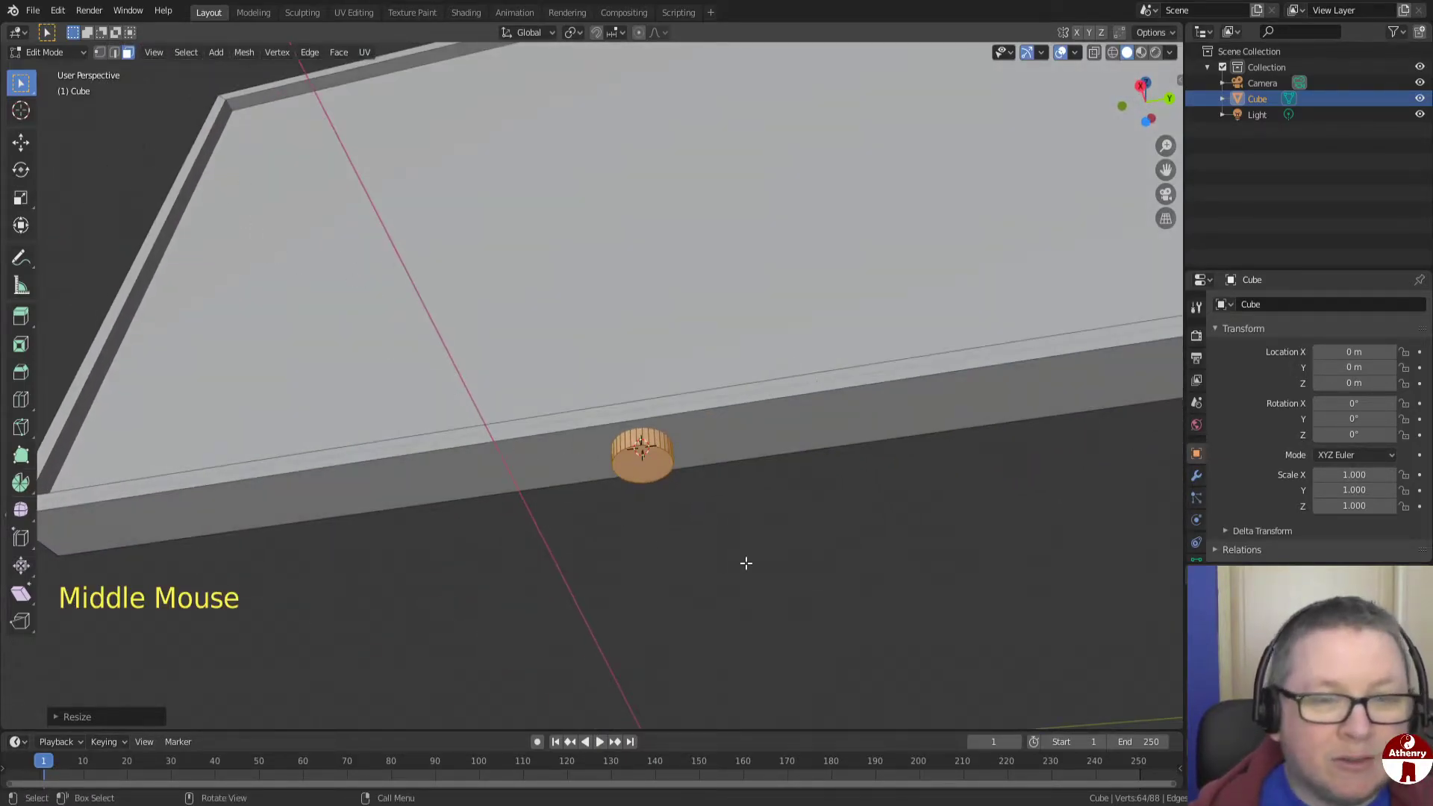
{"action": "left_click", "coordinate": [645, 463]}
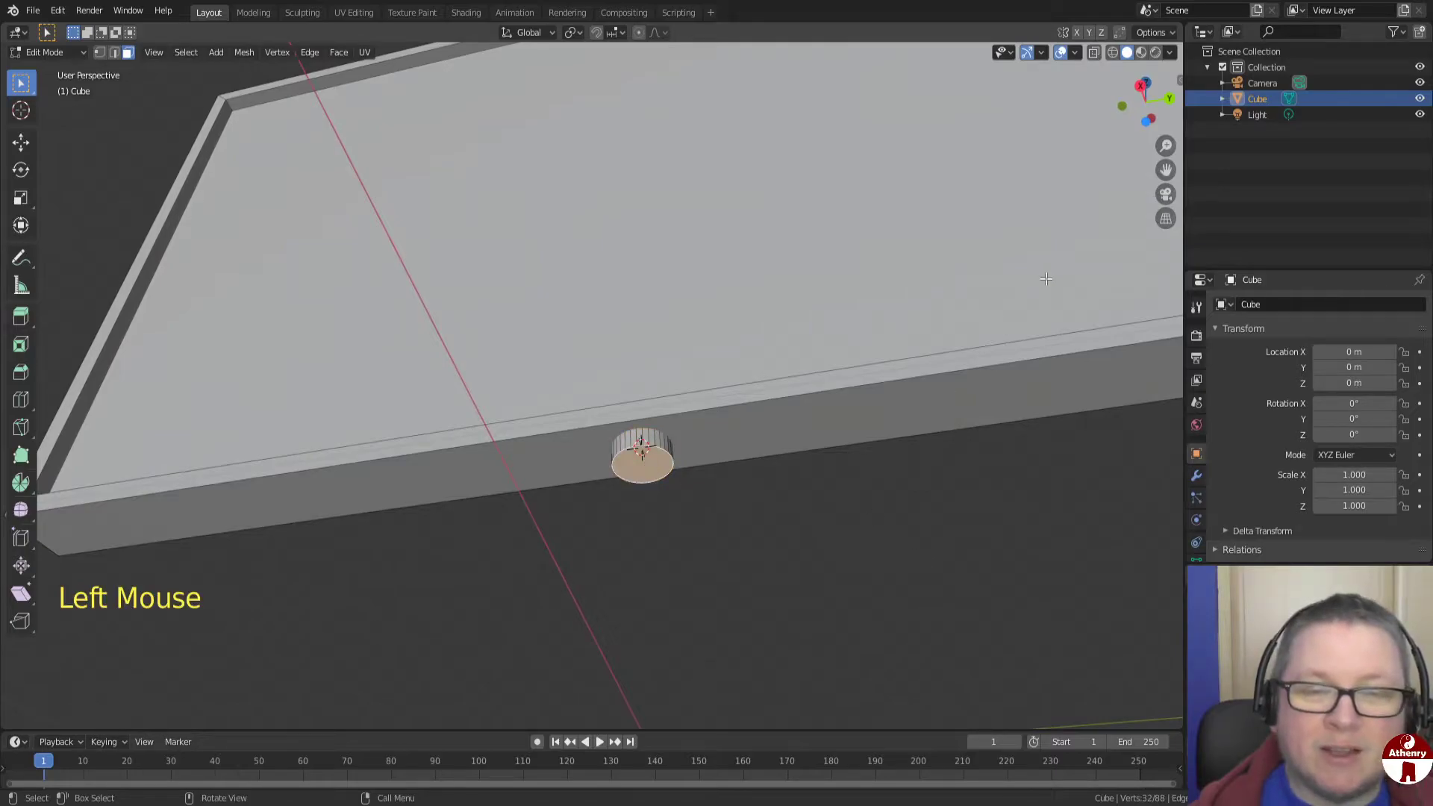
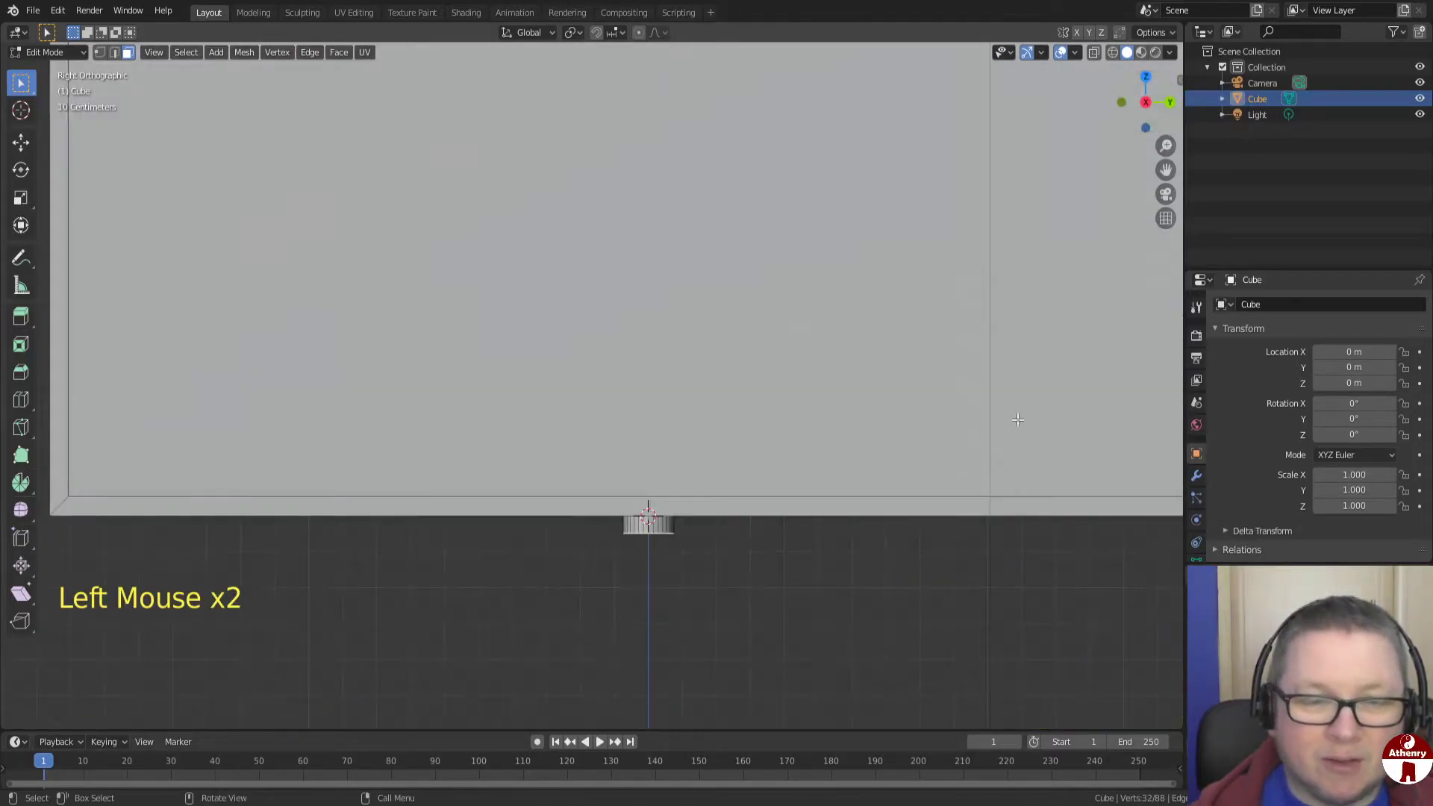
{"action": "scroll", "scroll_direction": "down", "scroll_amount": 3}
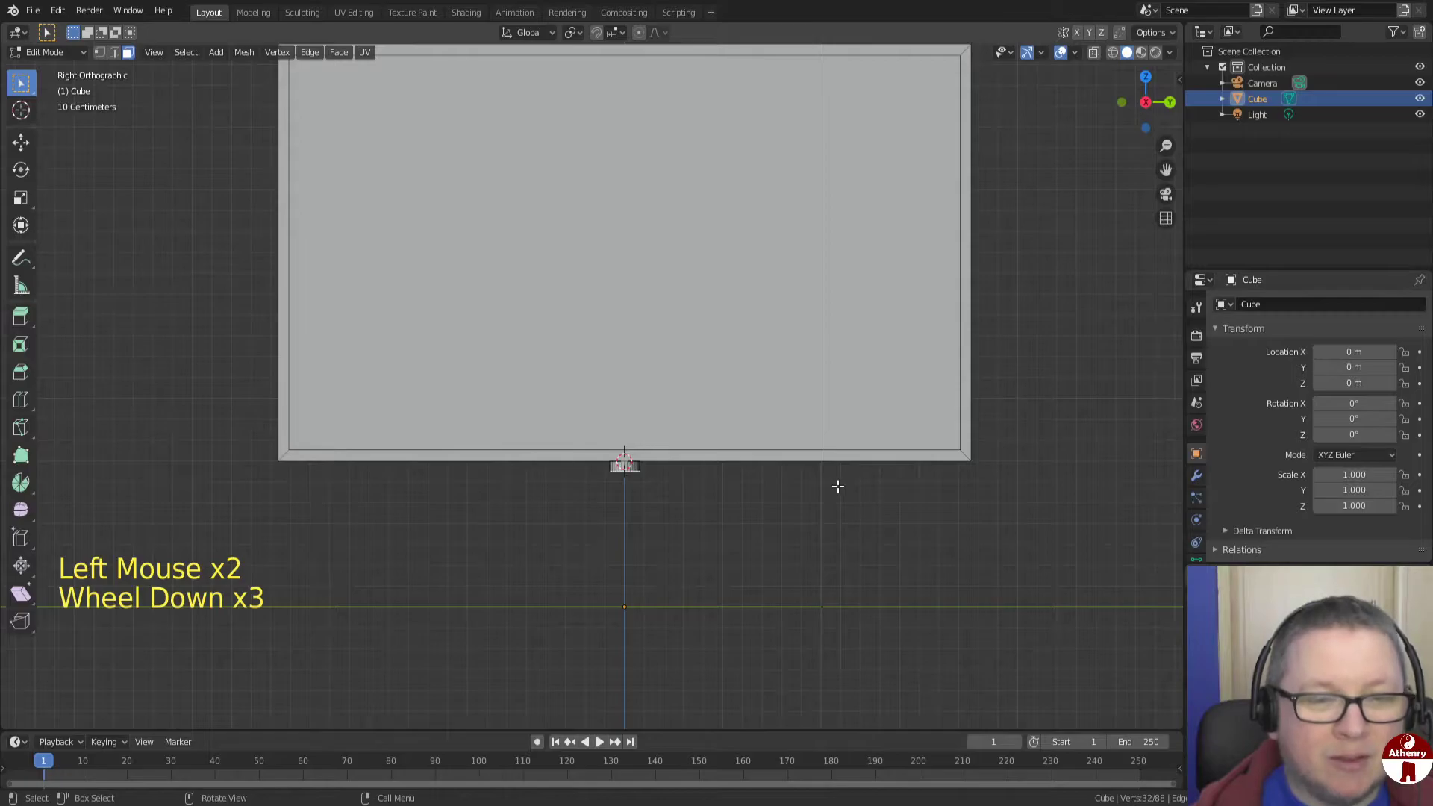
{"action": "scroll", "scroll_direction": "down", "scroll_amount": 3}
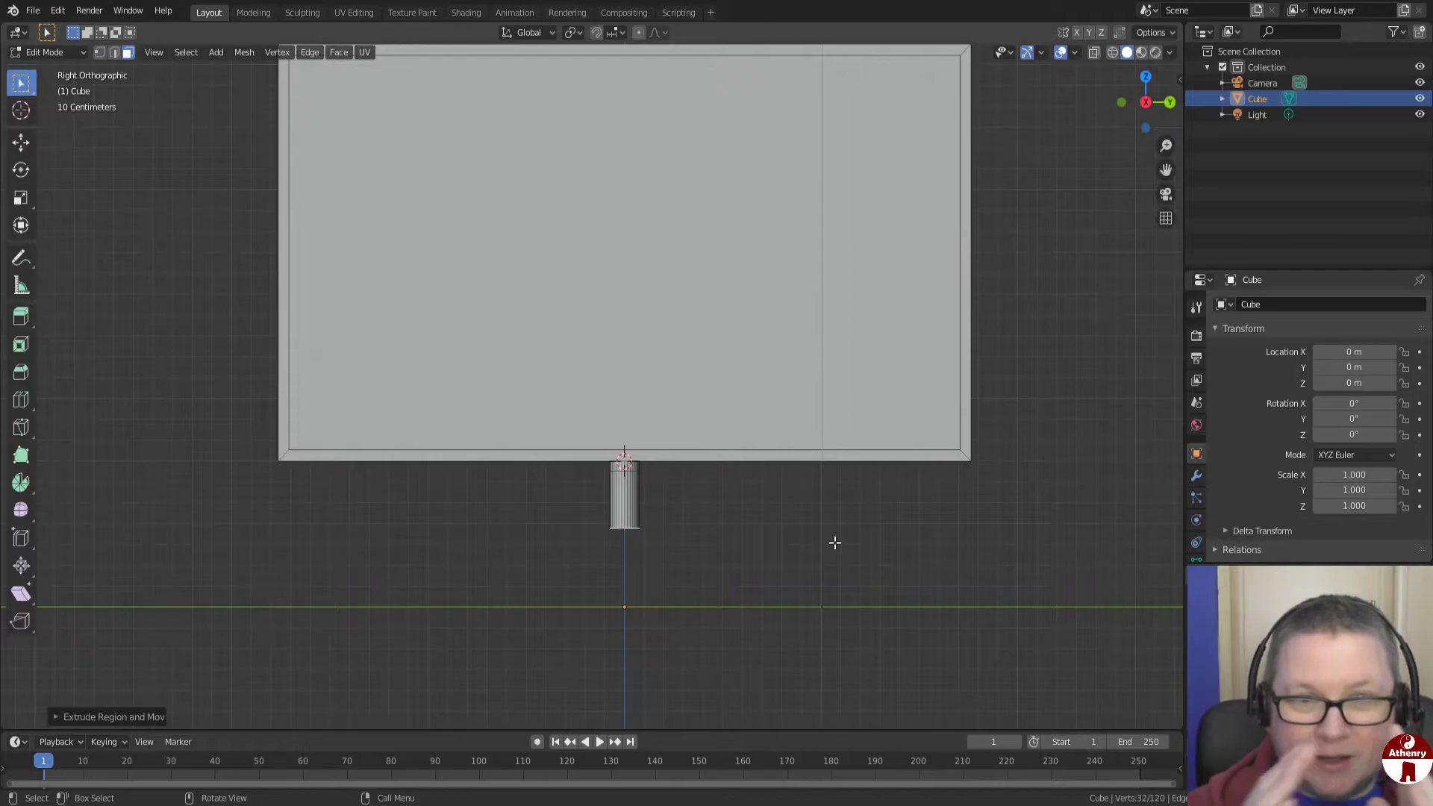
{"action": "key", "text": "s"}
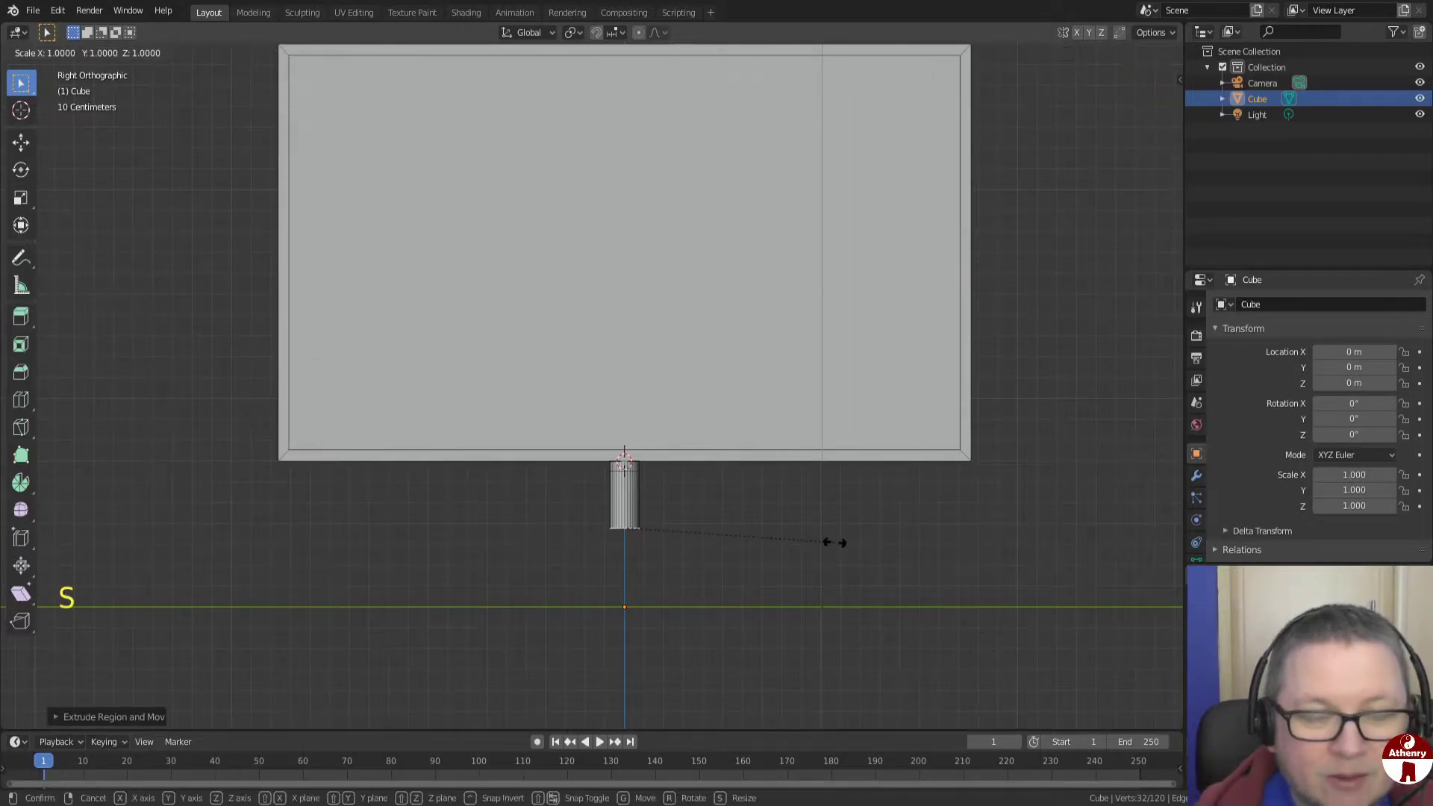
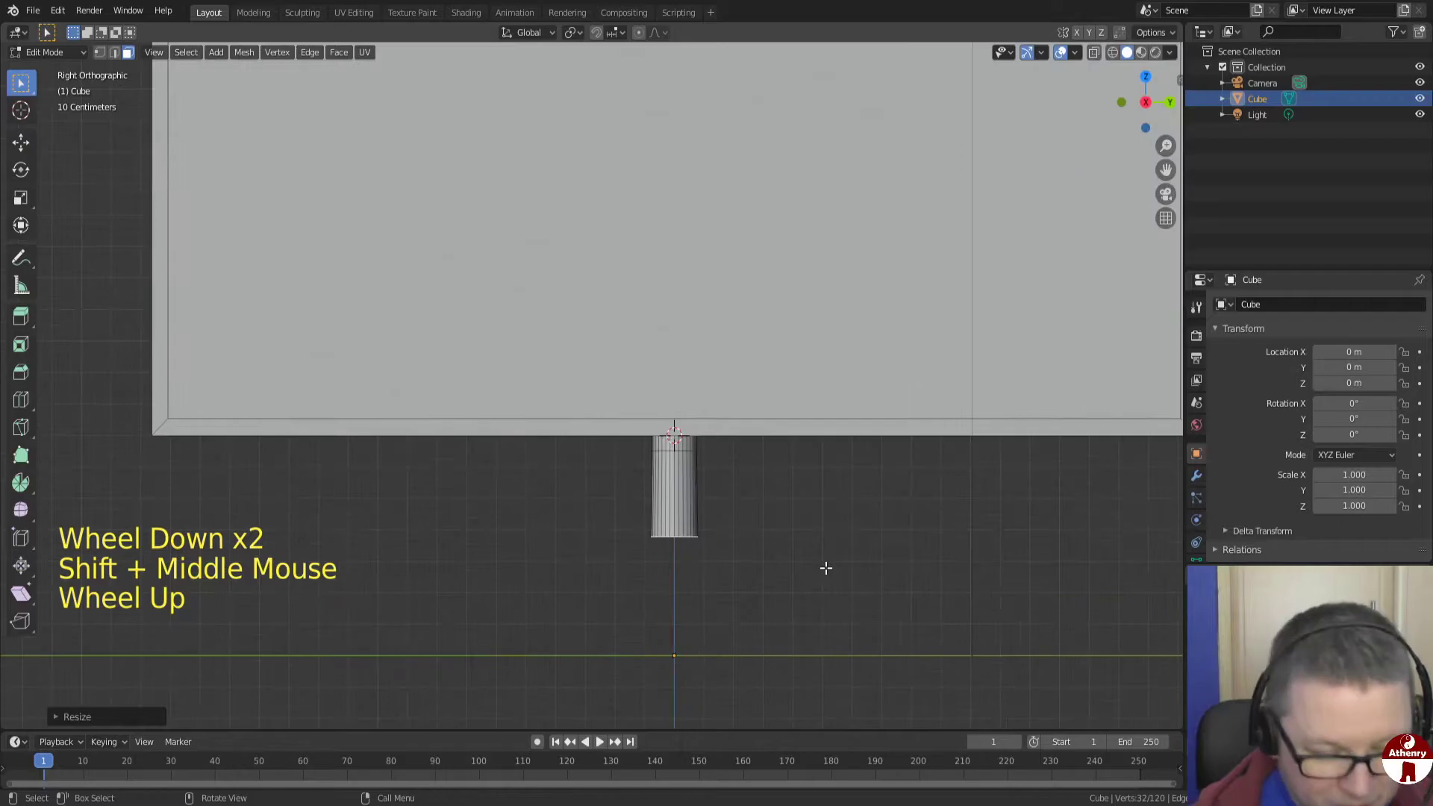
{"action": "key", "text": "e"}
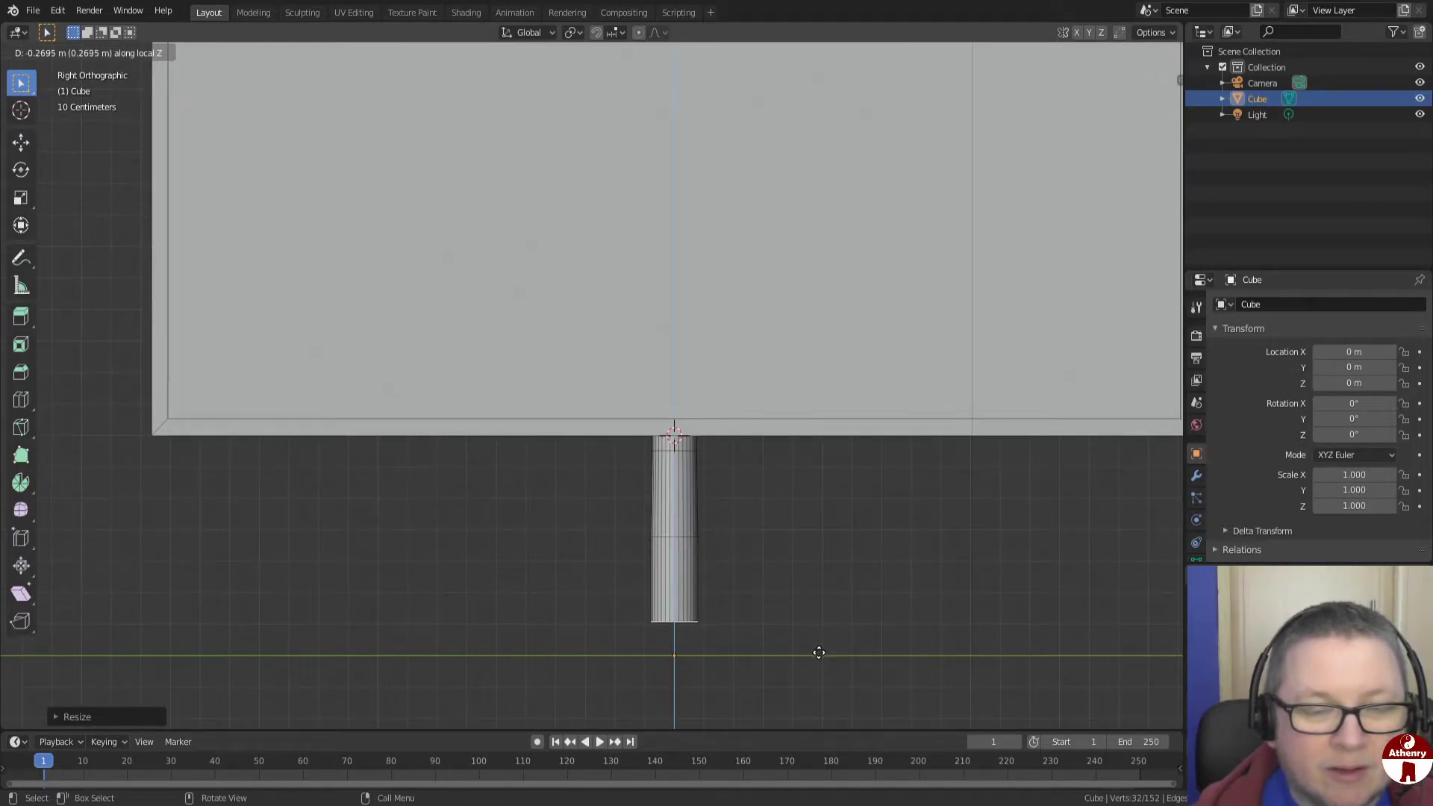
{"action": "key", "text": "s"}
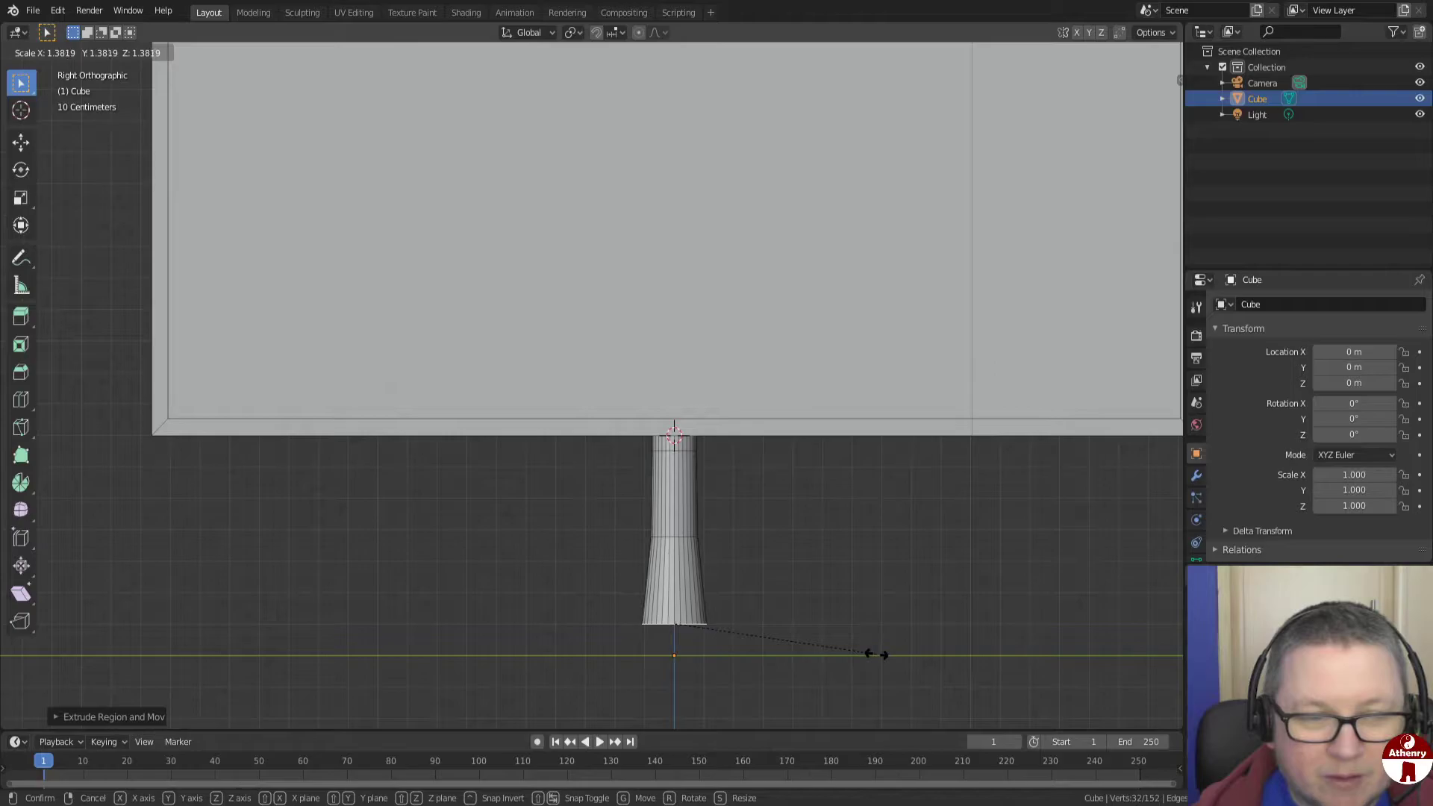
Extrude the stand down to the floor and spread it into a wide flat base disc
{"action": "key", "text": "e"}
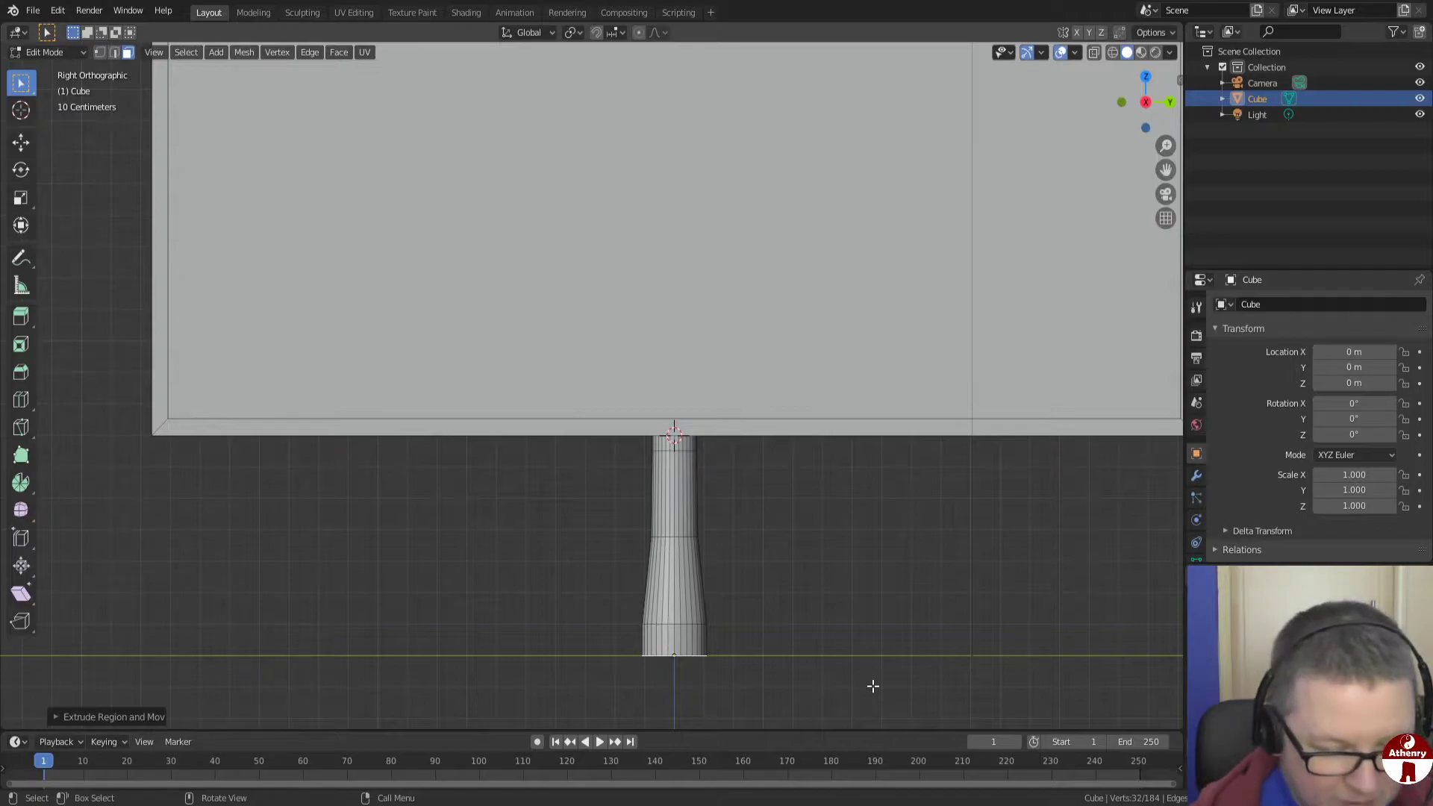
{"action": "key", "text": "s"}
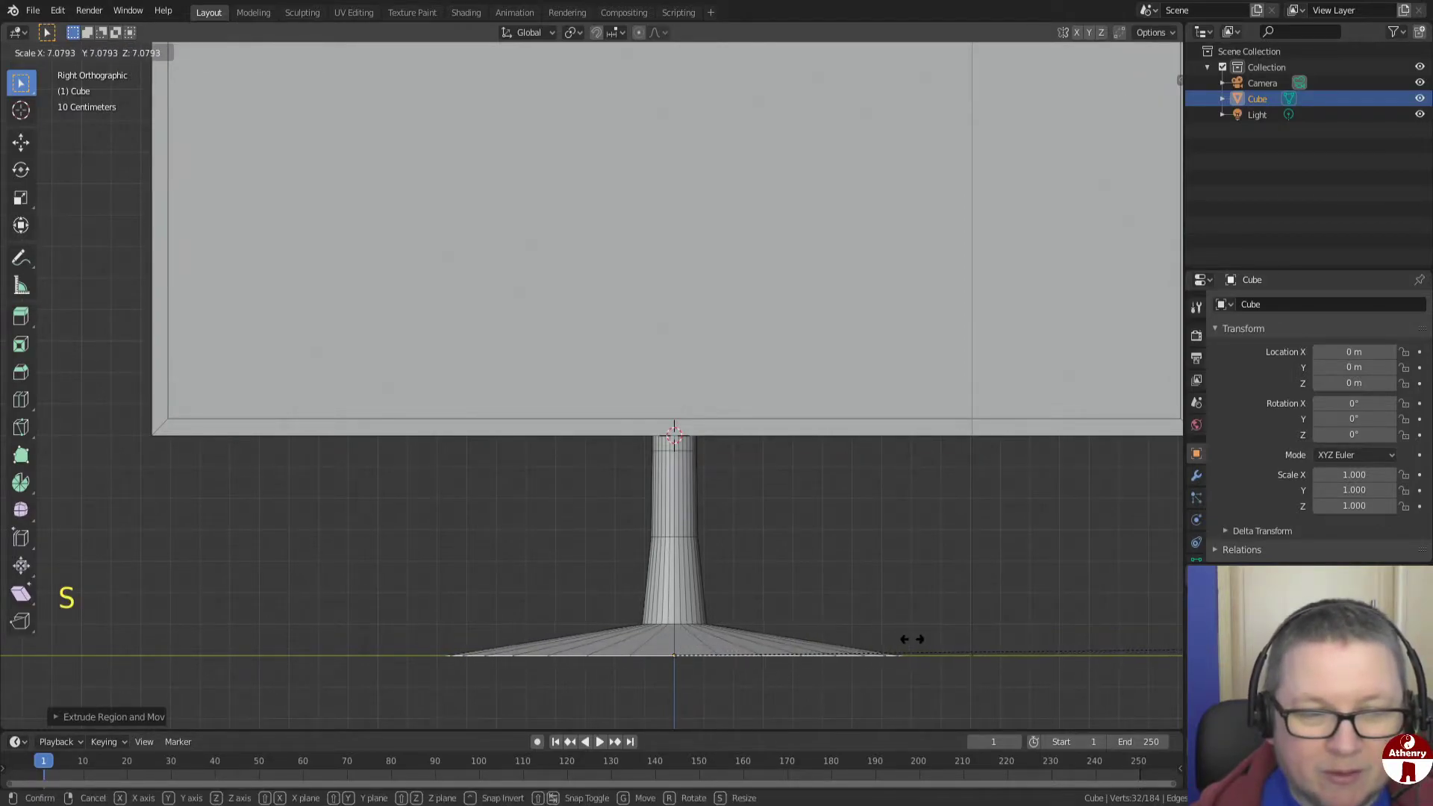
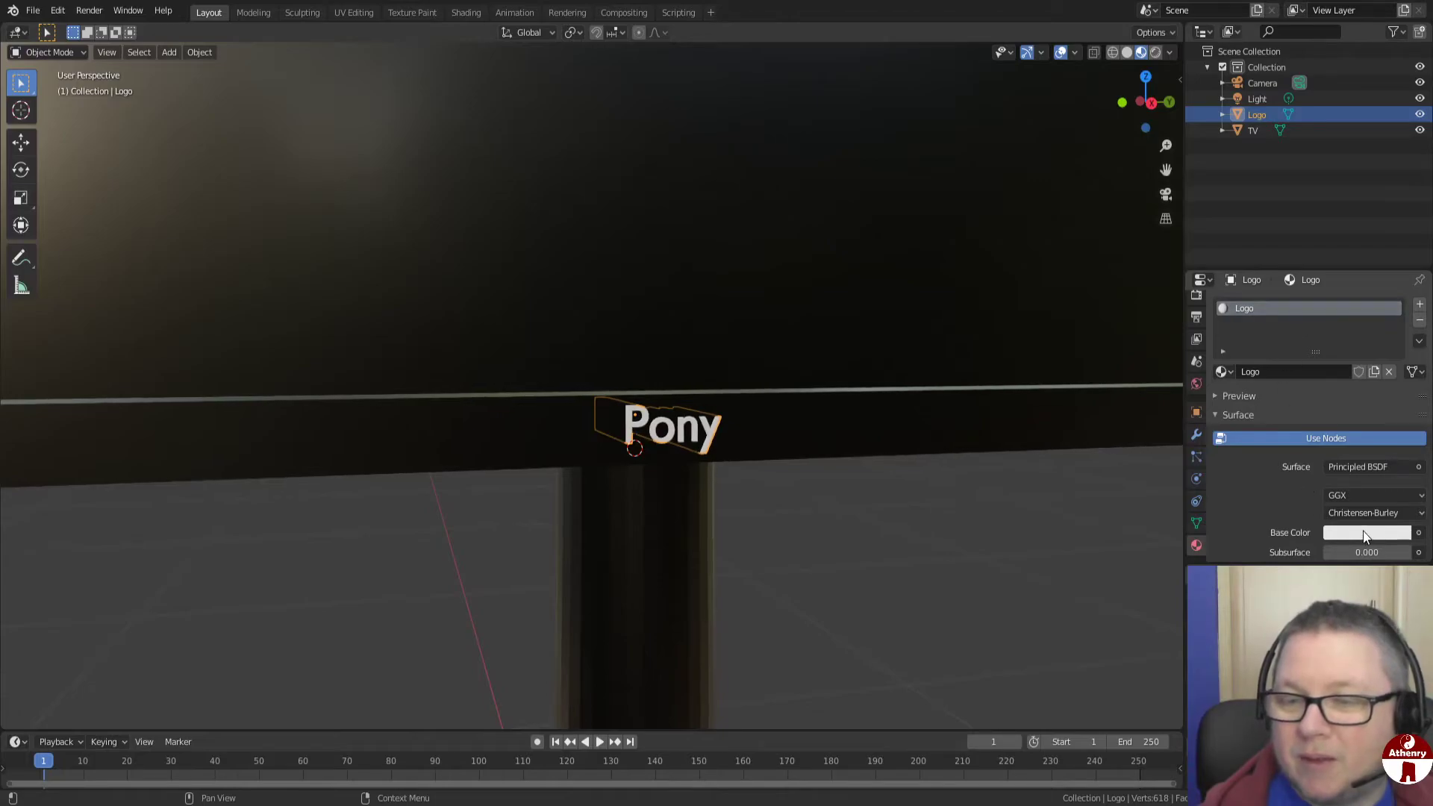
Set the Logo material's Metallic to 0.942 and Roughness to 0.117 for shiny silver letters
{"action": "scroll", "scroll_direction": "down", "scroll_amount": 3}
{"action": "scroll", "scroll_direction": "down", "scroll_amount": 3}
{"action": "left_click", "coordinate": [1342, 521]}
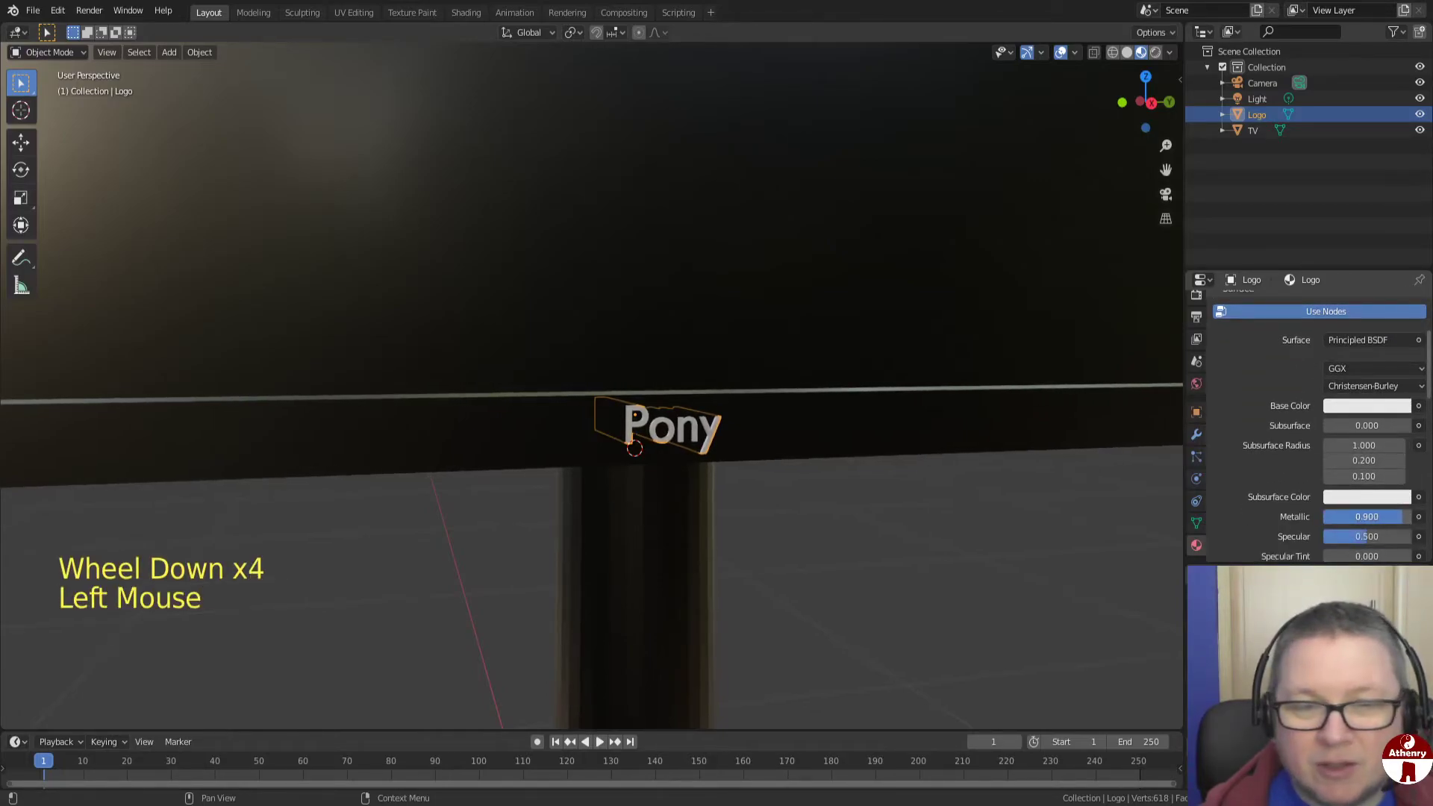
{"action": "scroll", "scroll_direction": "down", "scroll_amount": 3}
{"action": "left_click", "coordinate": [1353, 516]}
{"action": "middle_click", "coordinate": [886, 516]}
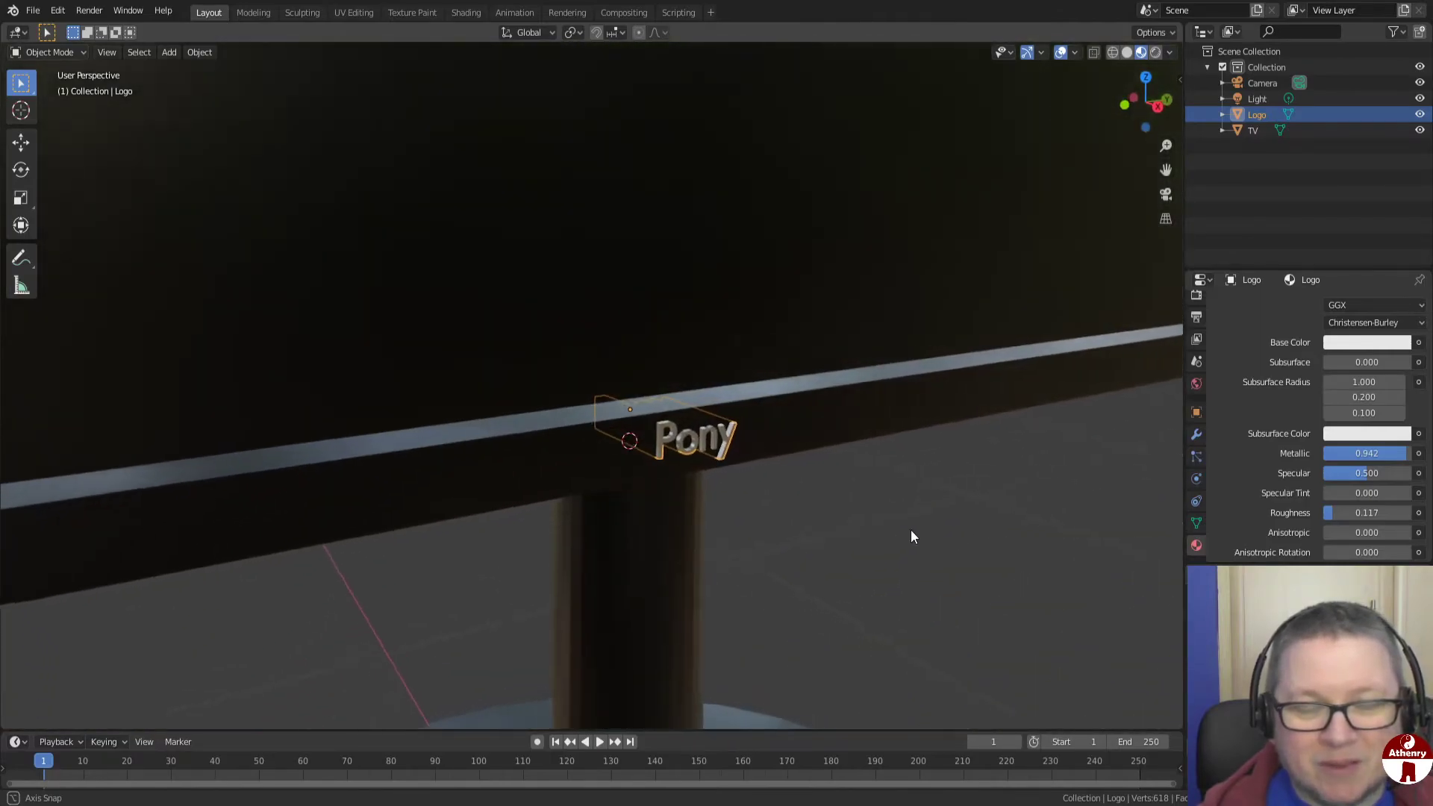
{"action": "middle_click", "coordinate": [1009, 534]}
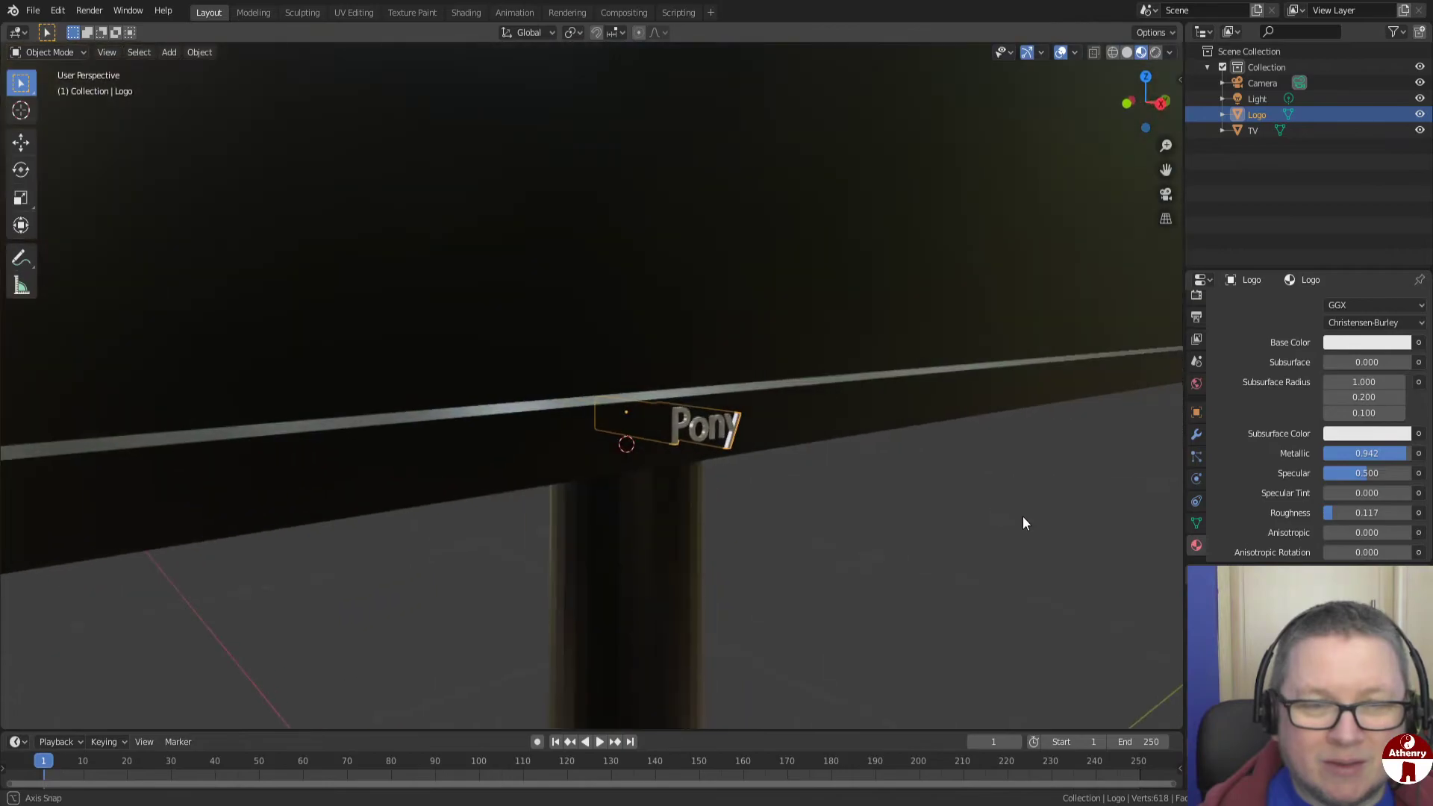
{"action": "scroll", "scroll_direction": "down", "scroll_amount": 3}
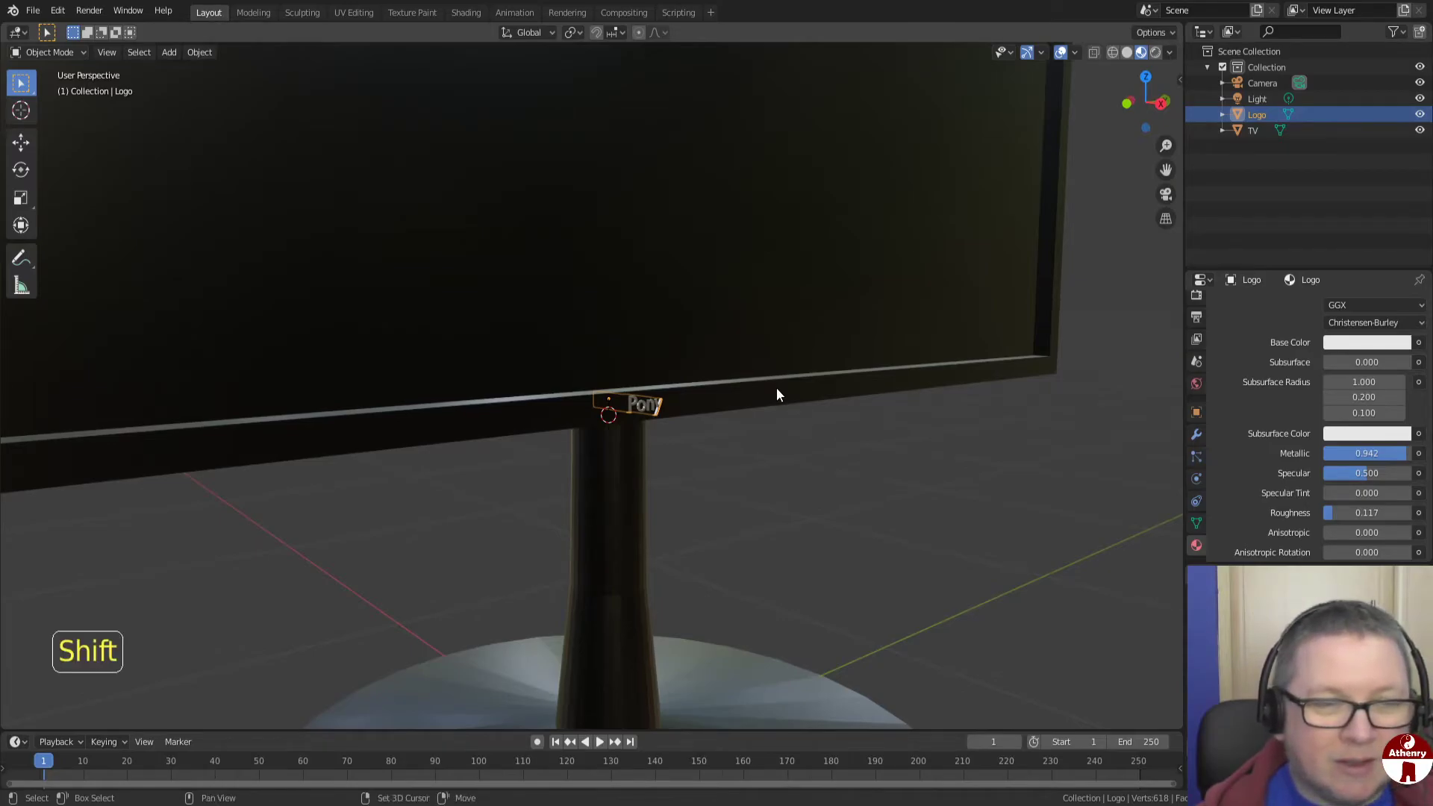
Select the TV with the Logo and join them into a single TV object
{"action": "left_click", "coordinate": [781, 393]}
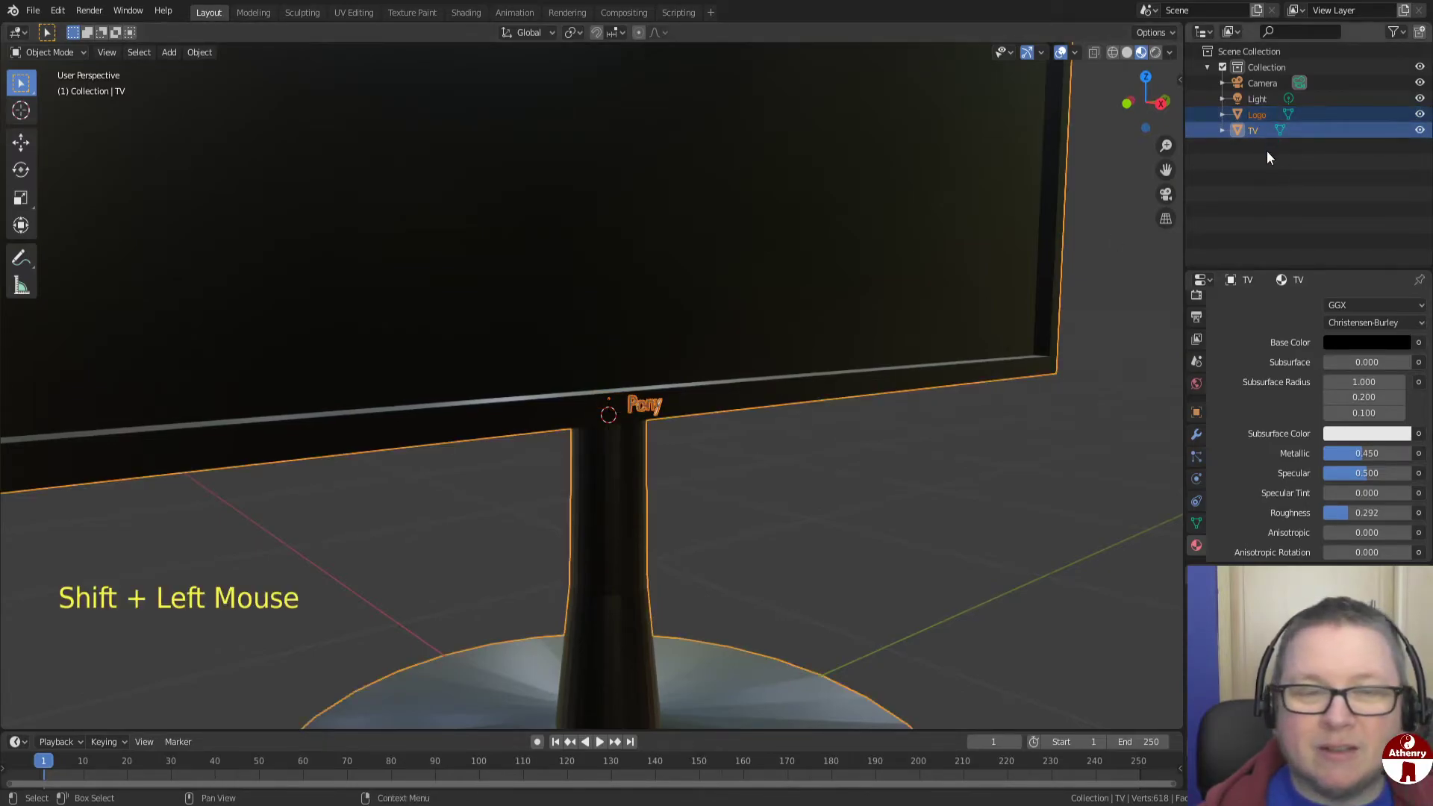
{"action": "left_click", "coordinate": [202, 55]}
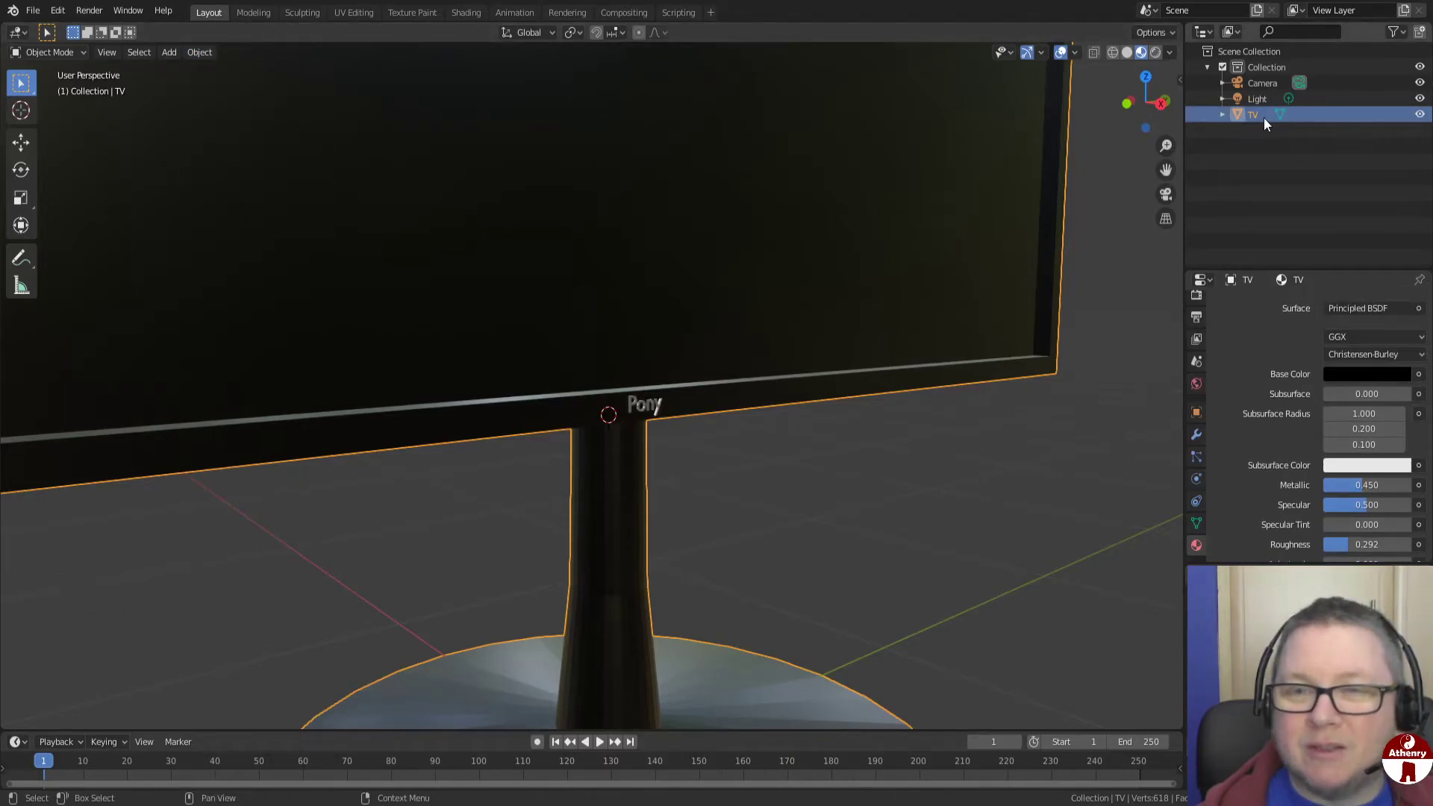
{"action": "scroll", "scroll_direction": "up", "scroll_amount": 3}
{"action": "middle_click", "coordinate": [768, 421]}
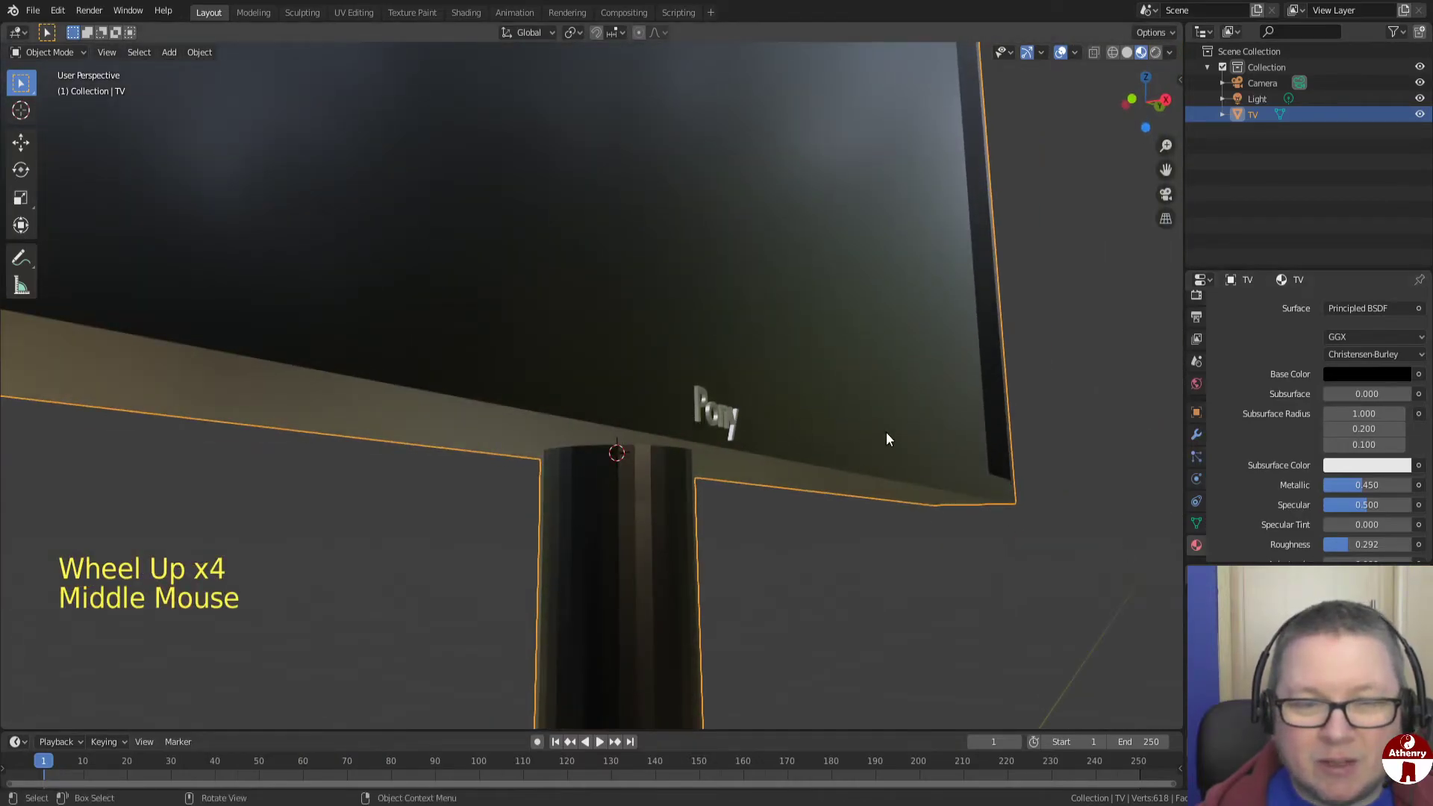
{"action": "middle_click", "coordinate": [924, 443]}
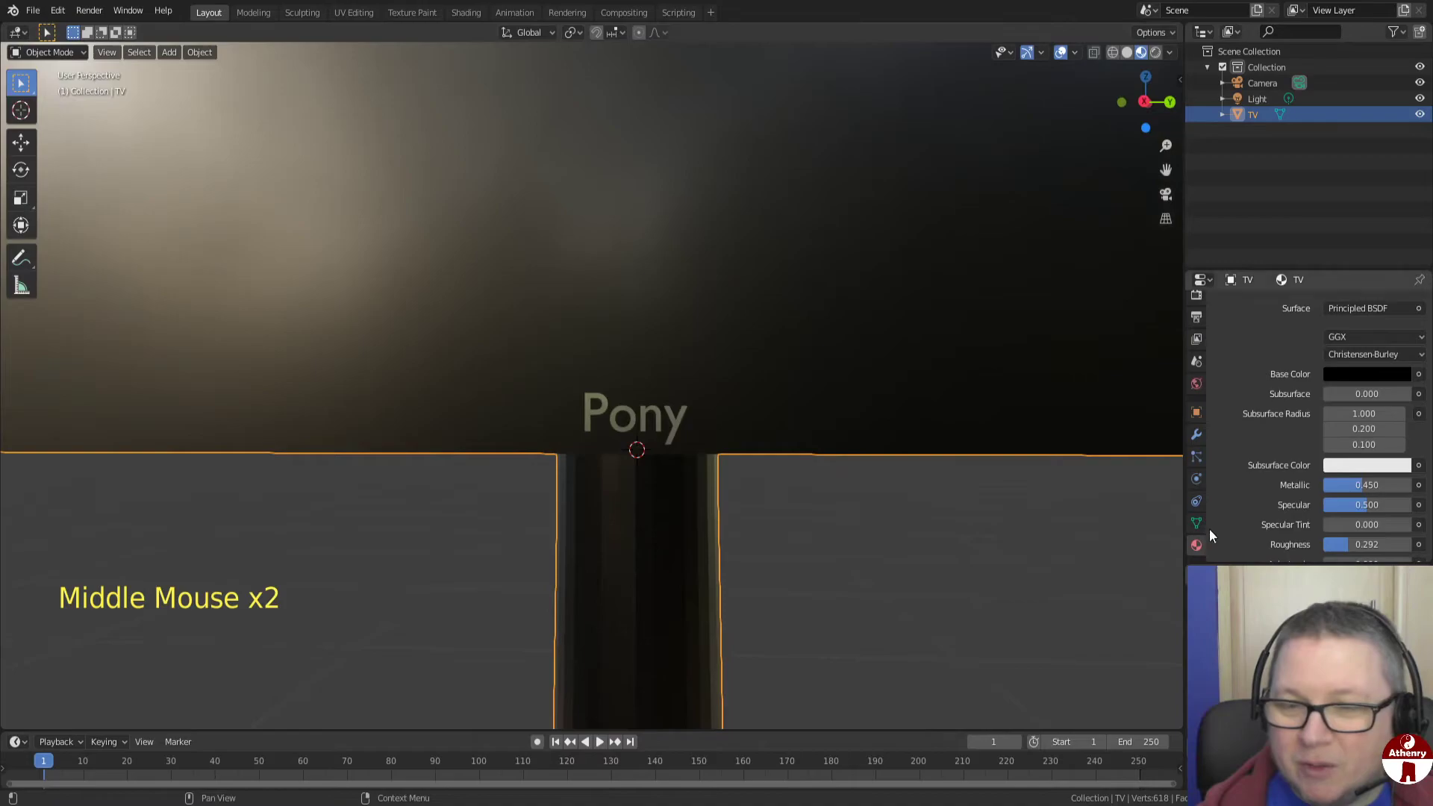
Expand the TV's material slot list and make the Logo slot active
{"action": "left_click", "coordinate": [1199, 547]}
{"action": "scroll", "scroll_direction": "up", "scroll_amount": 3}
{"action": "scroll", "scroll_direction": "up", "scroll_amount": 3}
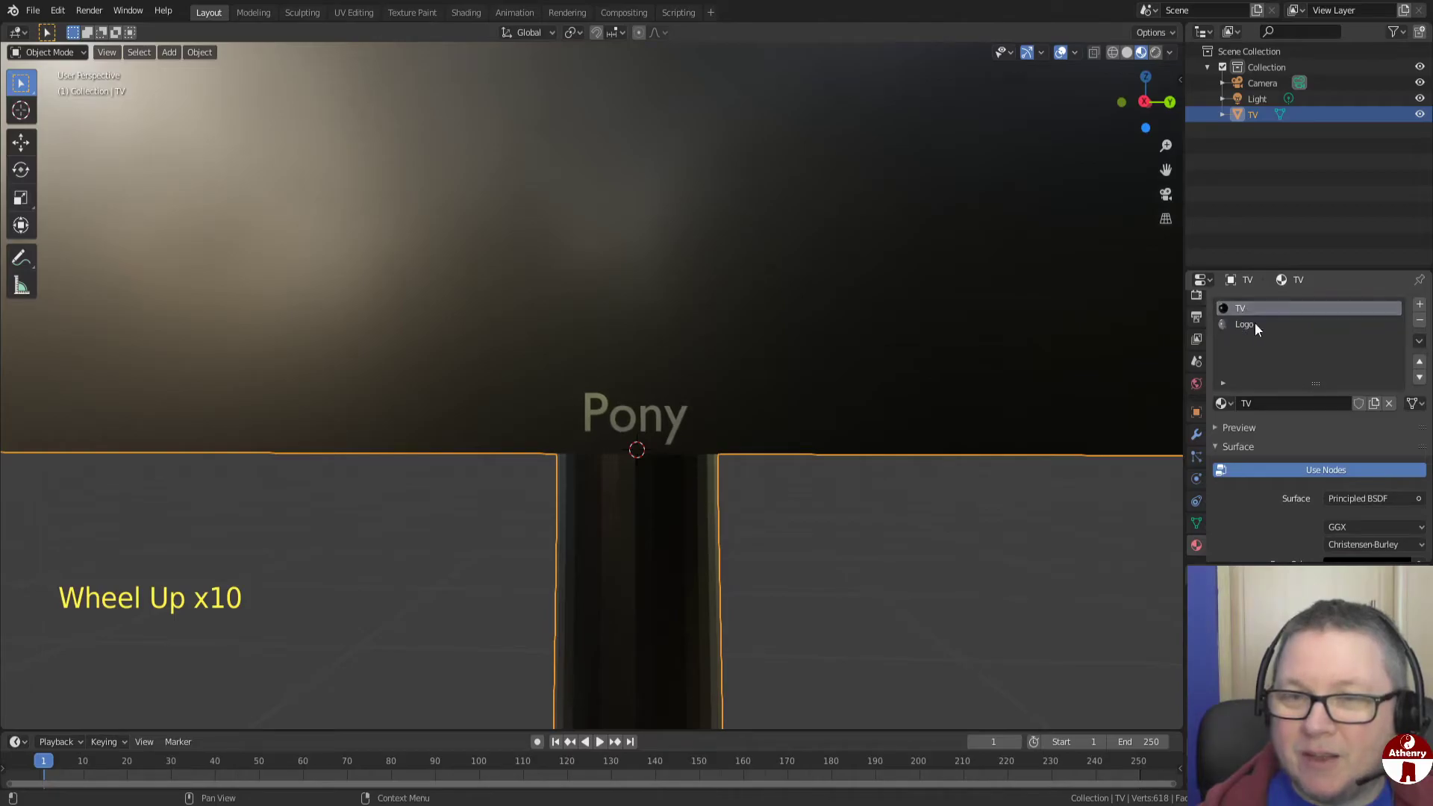
{"action": "middle_click", "coordinate": [884, 420]}
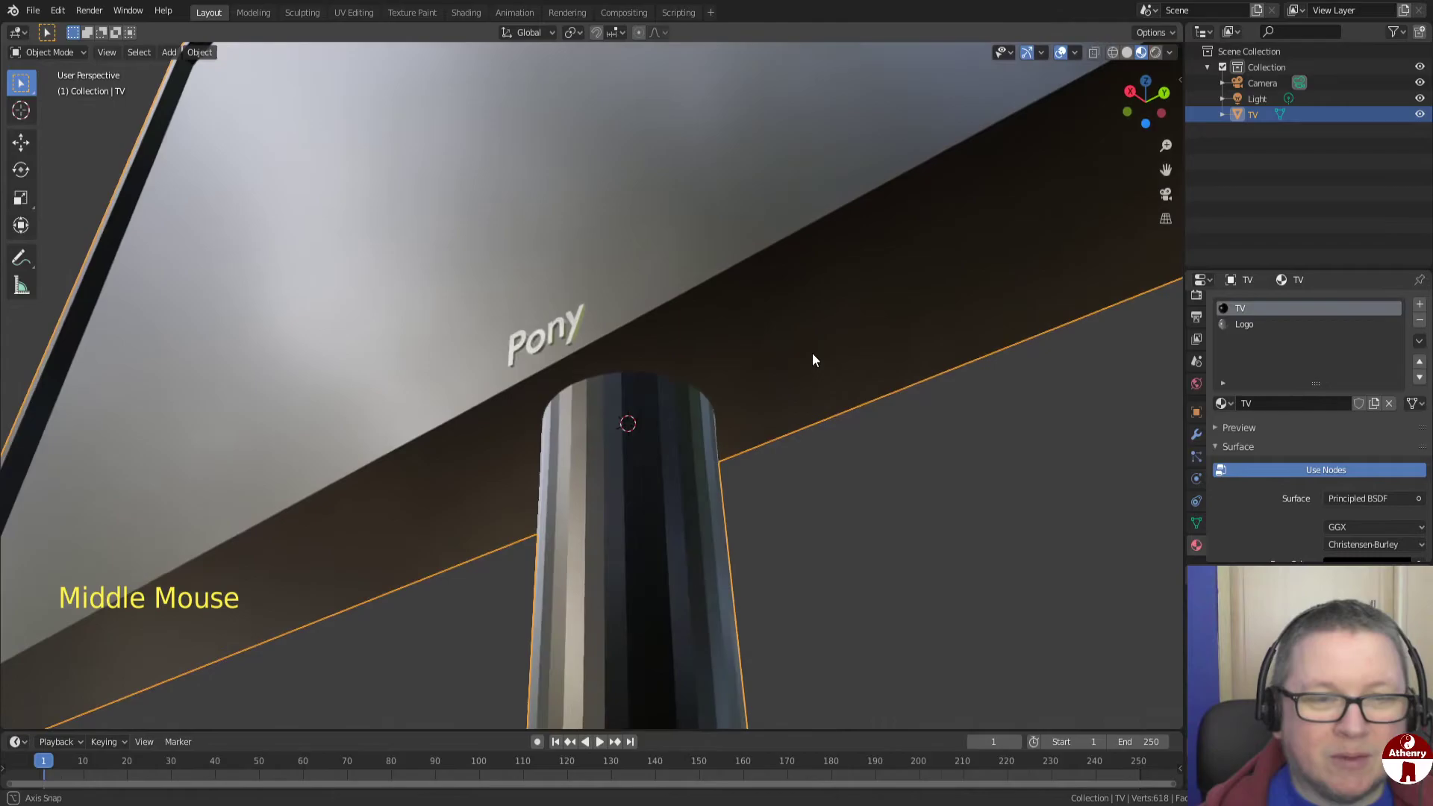
{"action": "scroll", "scroll_direction": "down", "scroll_amount": 3}
{"action": "middle_click", "coordinate": [895, 446]}
{"action": "scroll", "scroll_direction": "down", "scroll_amount": 3}
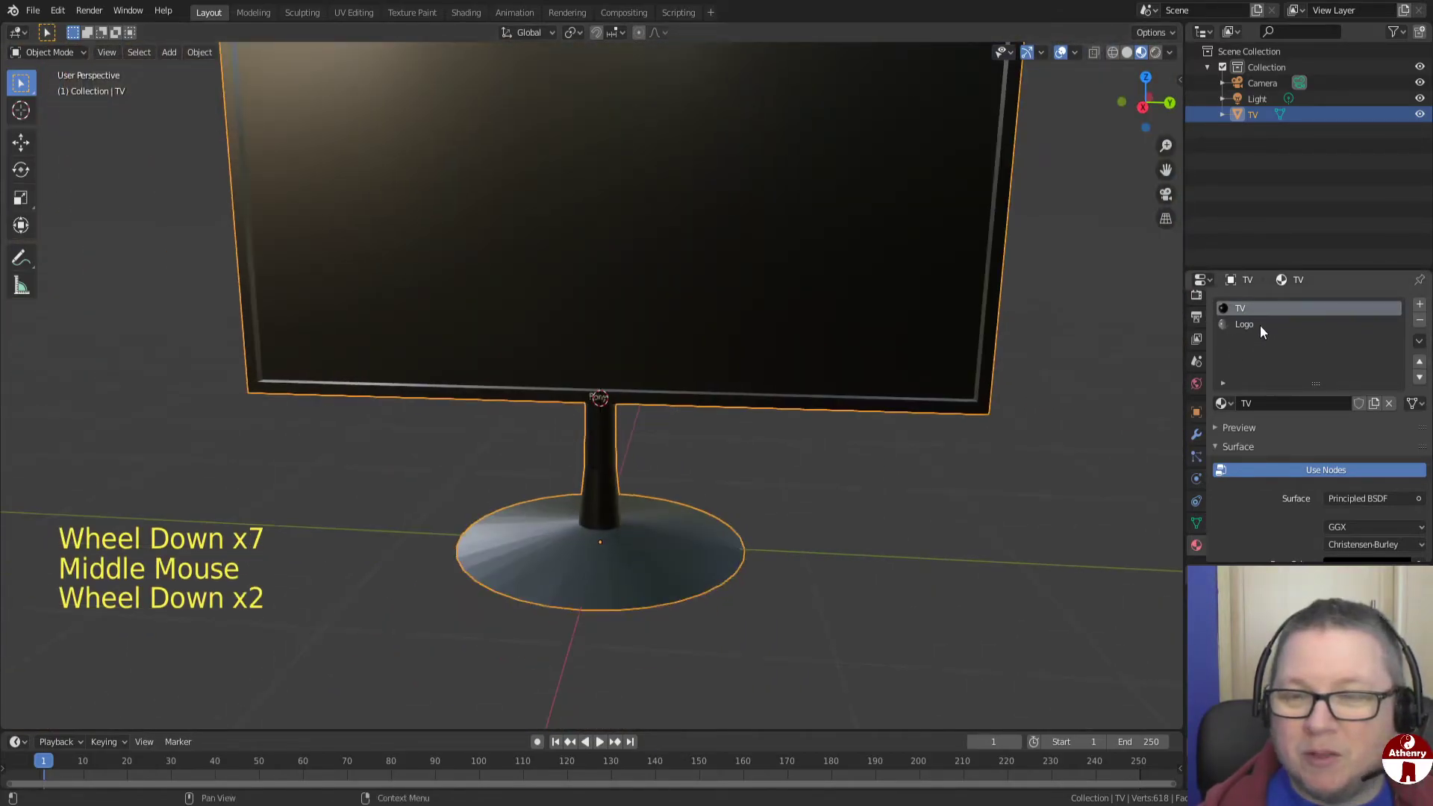
{"action": "left_click", "coordinate": [1274, 325]}
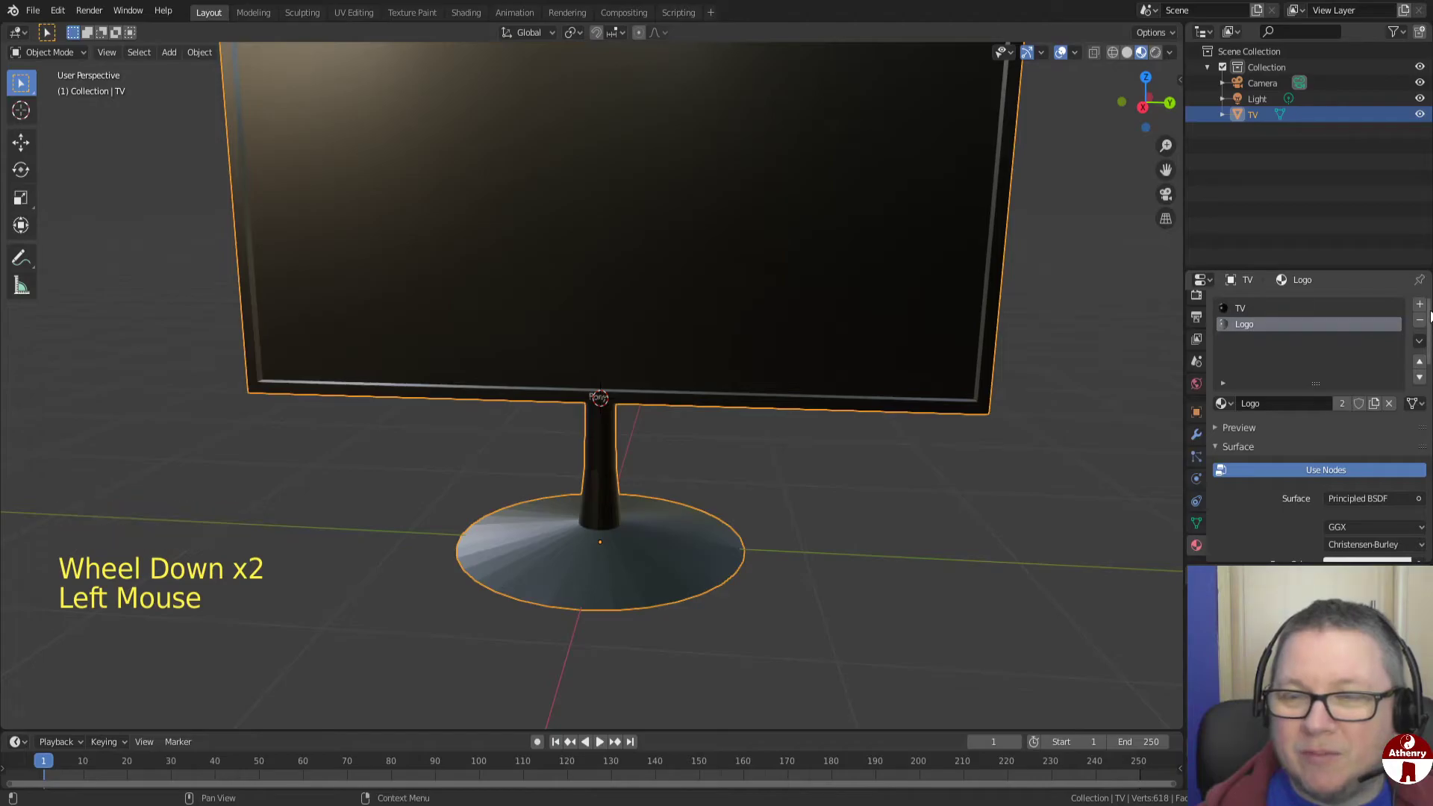